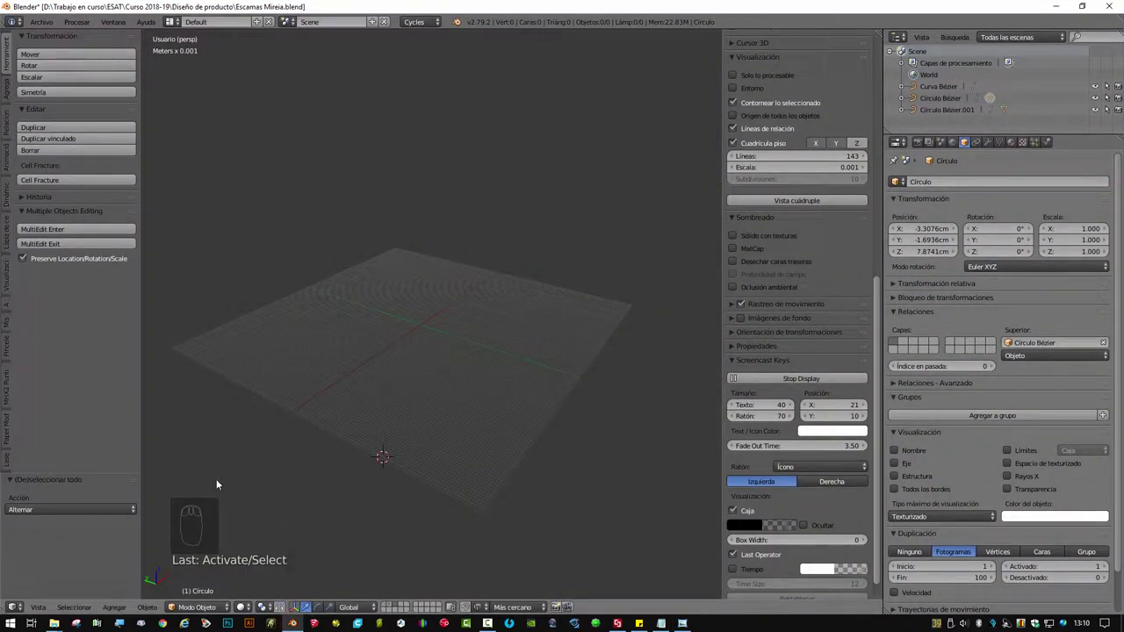
- Reset the 3D cursor to the world origin with Shift+C while orbiting the view
{"action": "left_click_drag", "start_coordinate": [408, 391], "coordinate": [414, 394]}
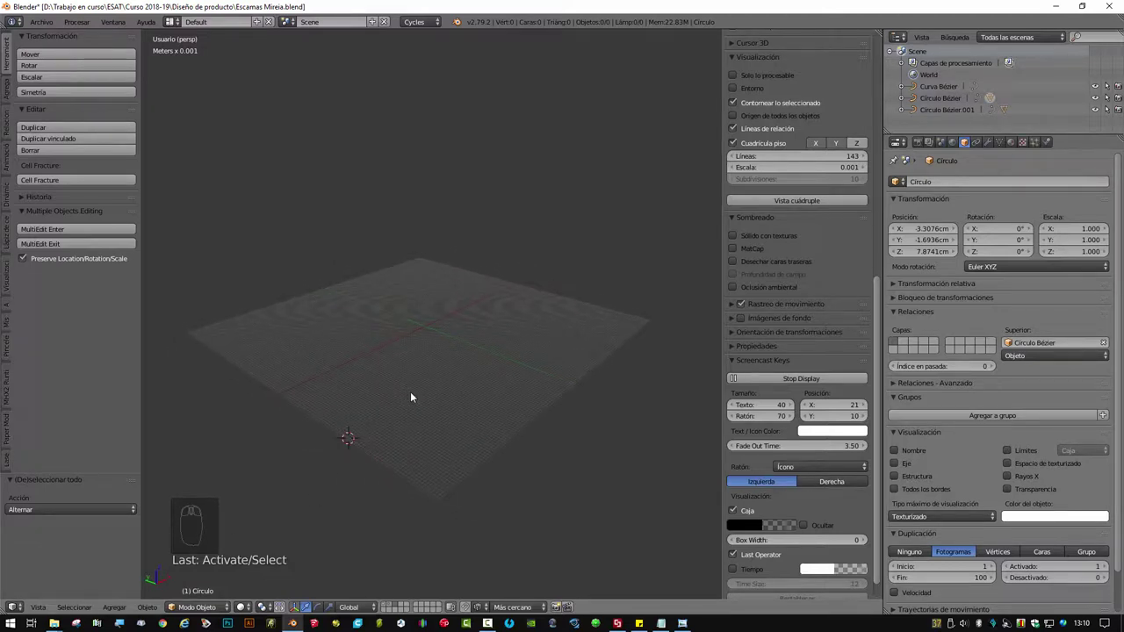
{"action": "left_click_drag", "start_coordinate": [390, 364], "coordinate": [430, 271]}
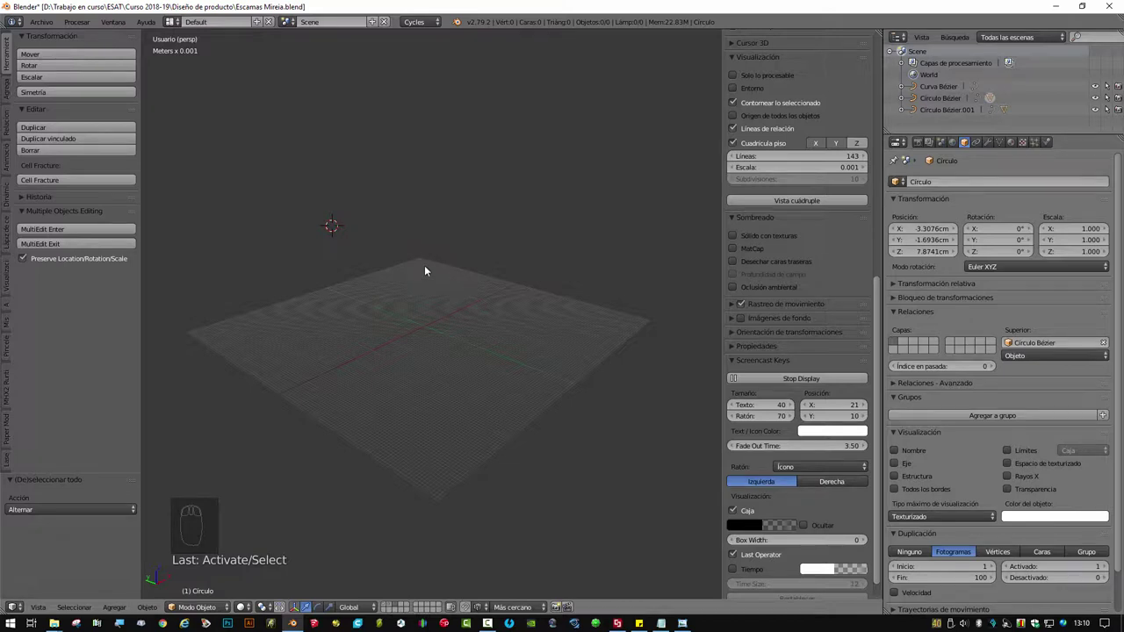
{"action": "key", "text": "shift+c"}
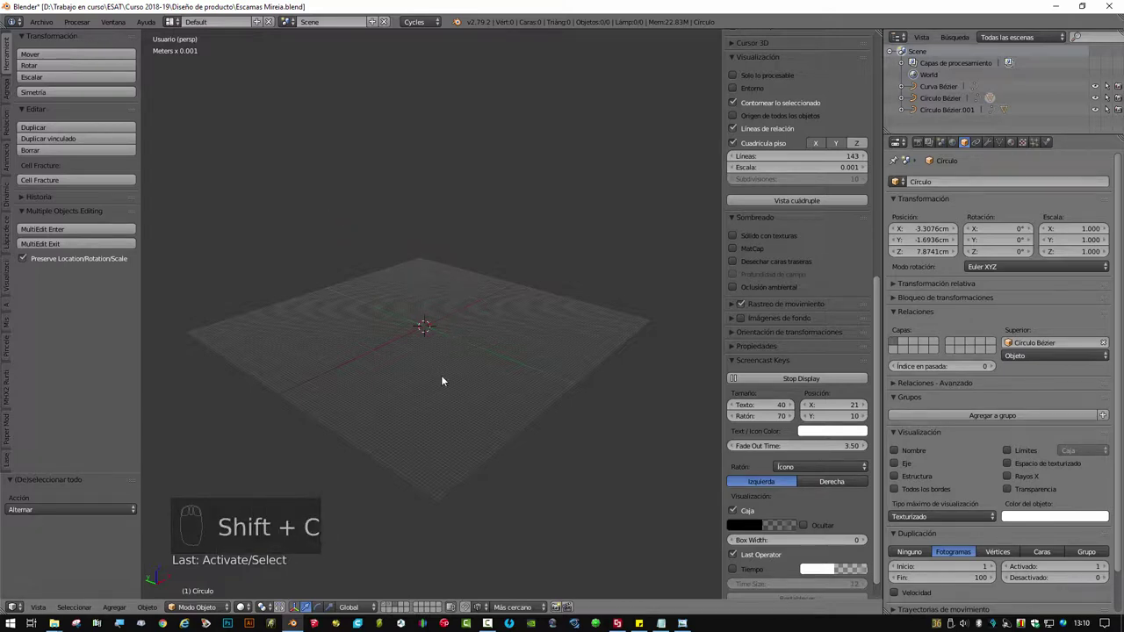
{"action": "left_click_drag", "start_coordinate": [445, 385], "coordinate": [511, 353]}
- Add a circle mesh at the origin and delete its upper-half vertices, leaving a lower semicircle
{"action": "key", "text": "shift+a"}
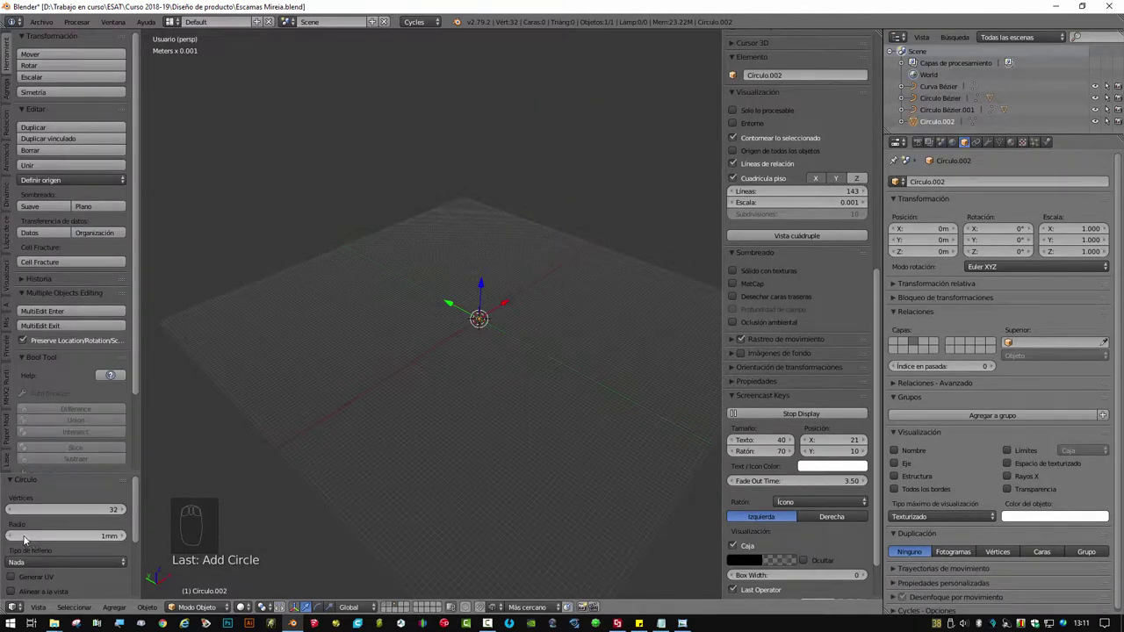
{"action": "left_click_drag", "start_coordinate": [69, 540], "coordinate": [443, 395]}
{"action": "left_click_drag", "start_coordinate": [443, 396], "coordinate": [484, 357]}
{"action": "key", "text": "Tab"}
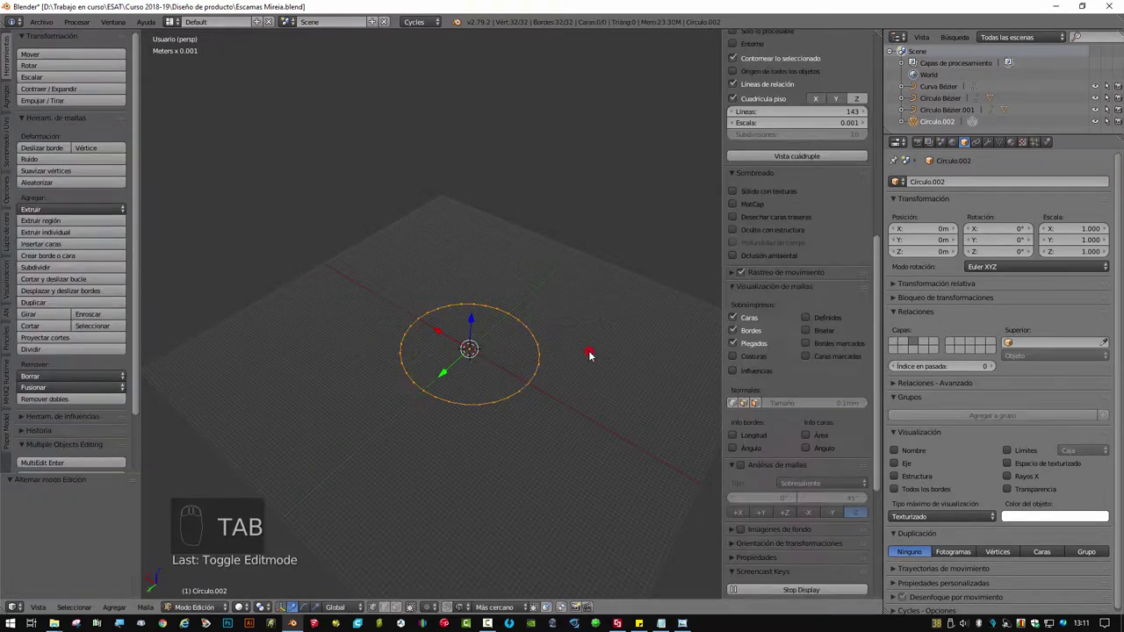
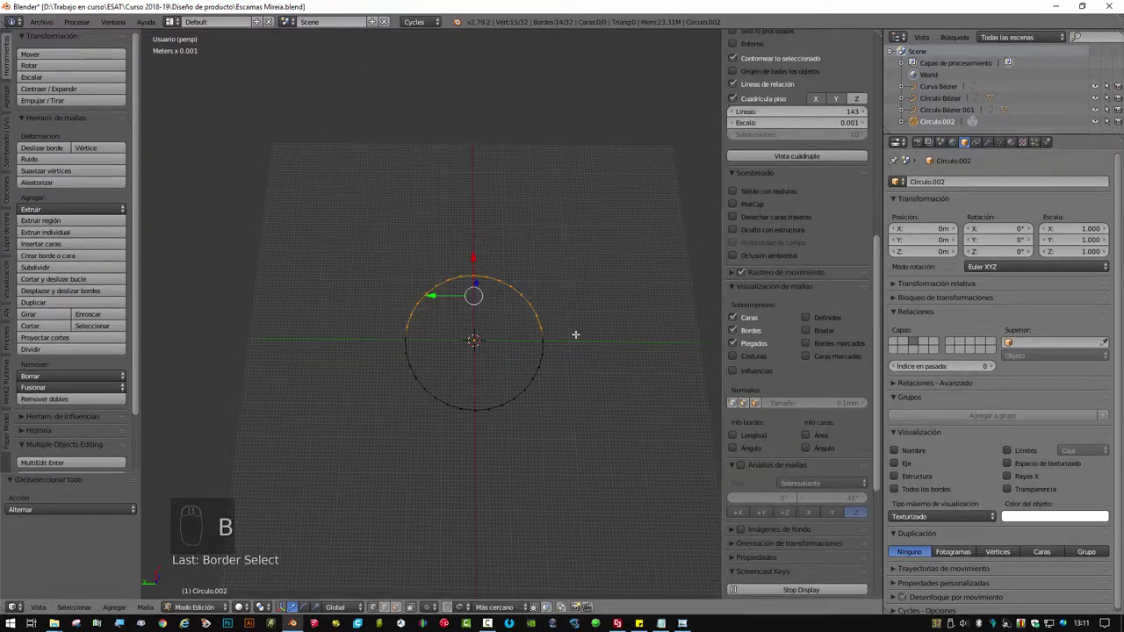
{"action": "key", "text": "Delete"}
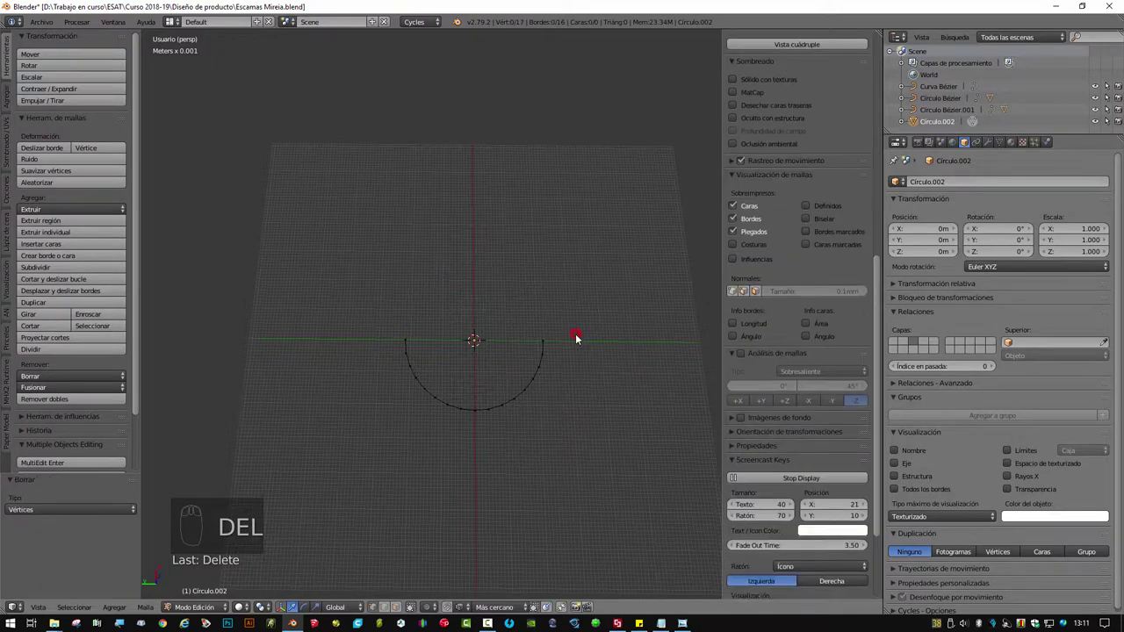
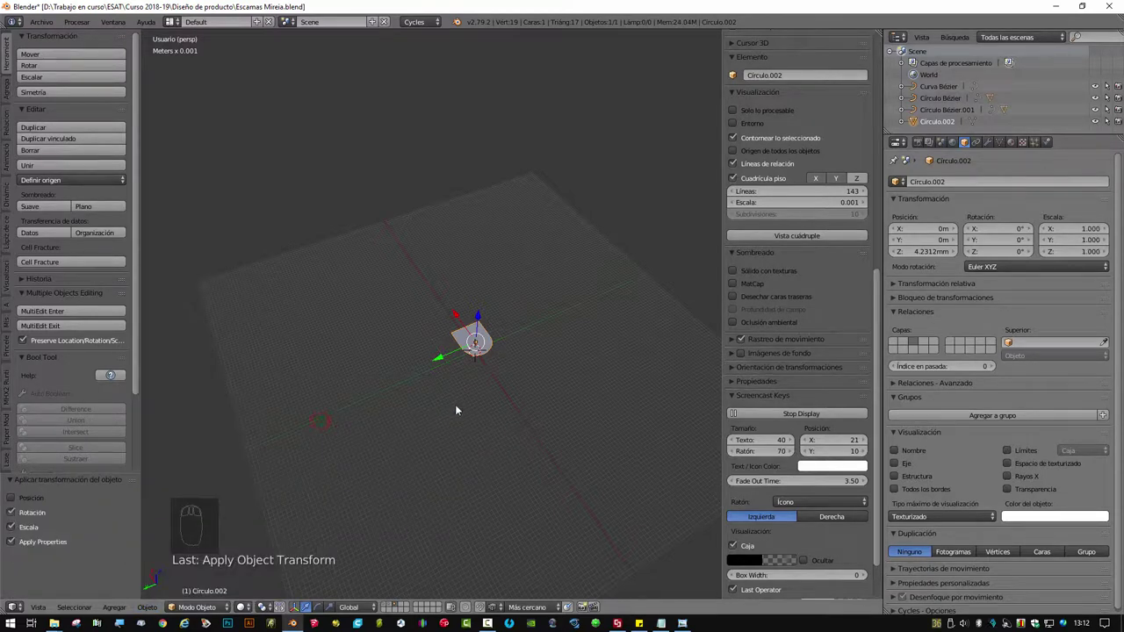
- Add a Solidify modifier at -0.765 mm with smooth shading and auto-smoothed normals
{"action": "left_click_drag", "start_coordinate": [479, 430], "coordinate": [996, 144]}
{"action": "left_click_drag", "start_coordinate": [996, 144], "coordinate": [844, 370]}
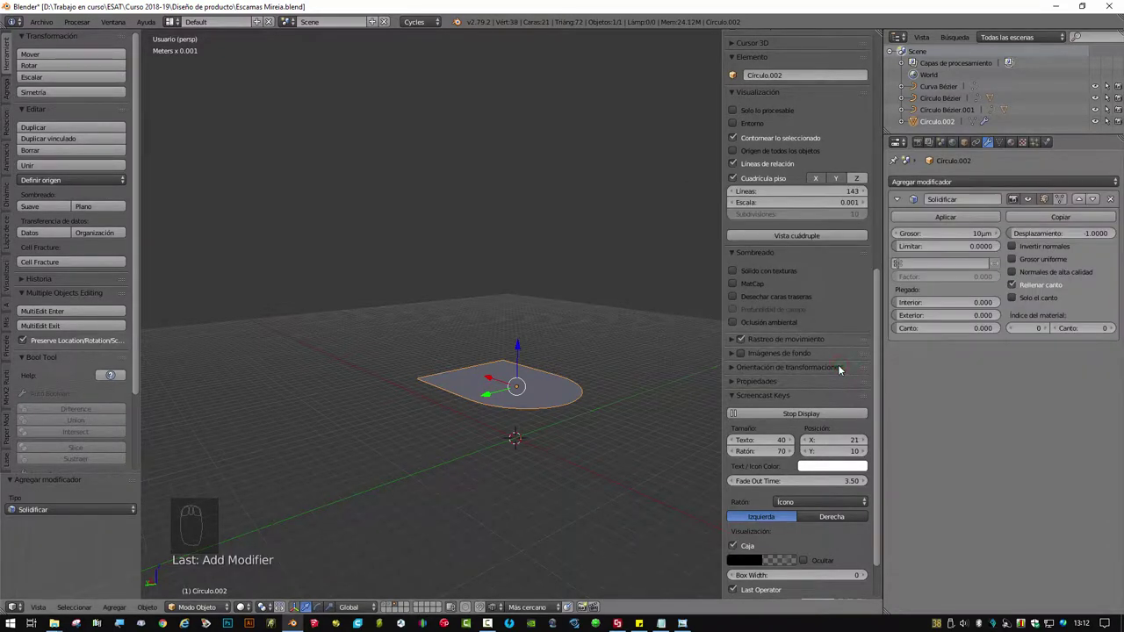
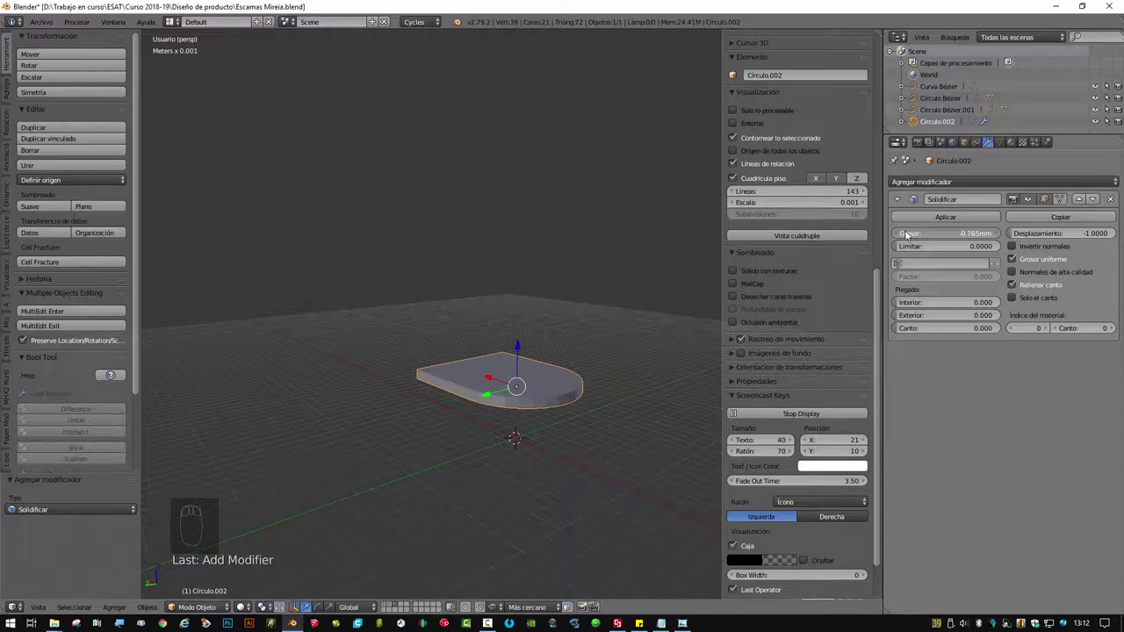
{"action": "middle_click", "coordinate": [532, 424]}
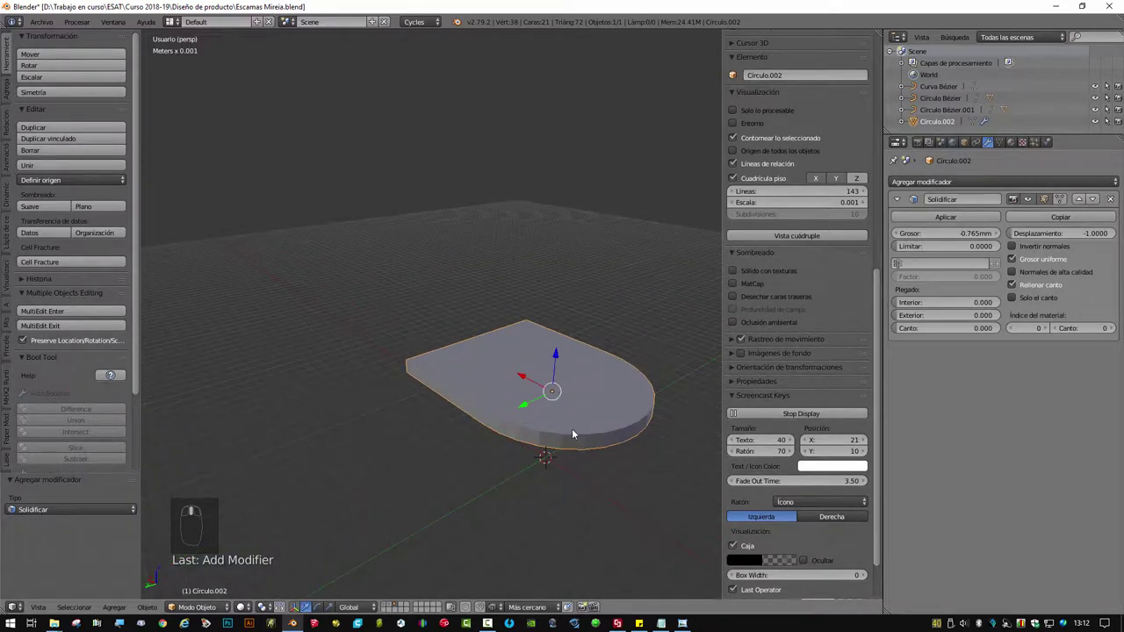
{"action": "left_click_drag", "start_coordinate": [56, 208], "coordinate": [12, 62]}
{"action": "left_click_drag", "start_coordinate": [12, 61], "coordinate": [559, 412]}
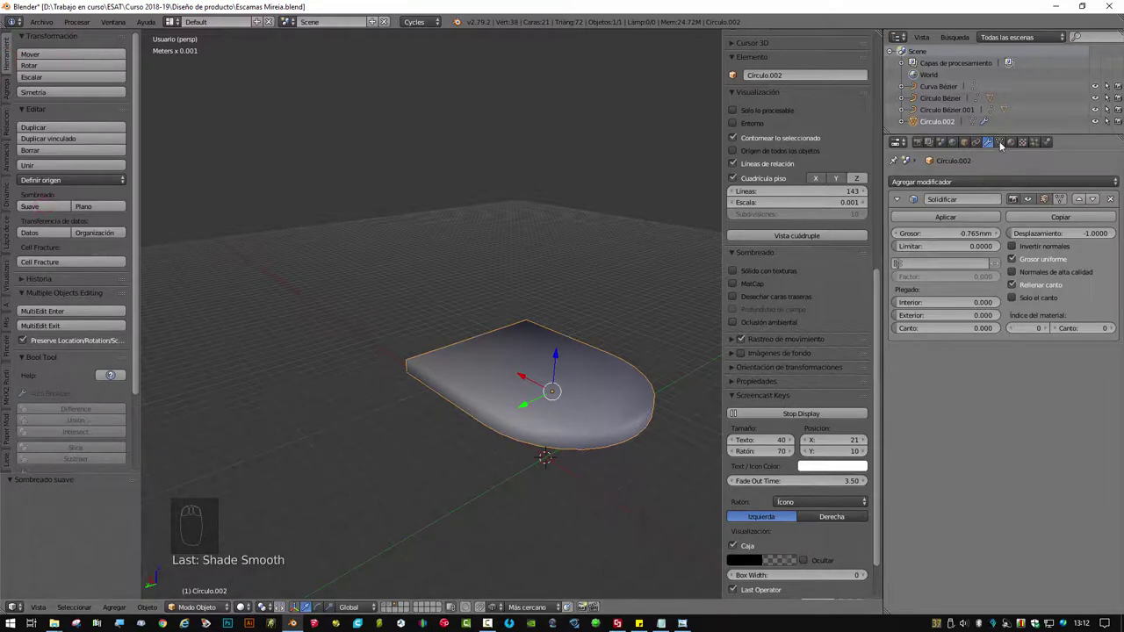
{"action": "left_click_drag", "start_coordinate": [1006, 147], "coordinate": [876, 245]}
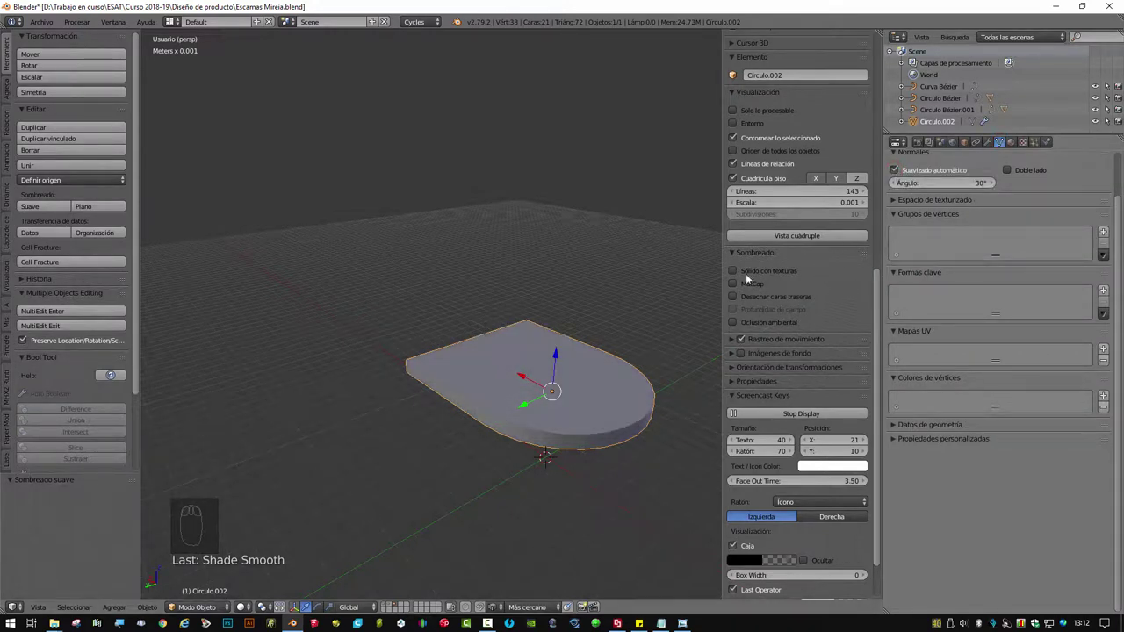
- Reduce the Solidify thickness to -0.652 mm and zoom out over the grid
{"action": "left_click_drag", "start_coordinate": [576, 366], "coordinate": [475, 386]}
{"action": "left_click_drag", "start_coordinate": [993, 148], "coordinate": [479, 418]}
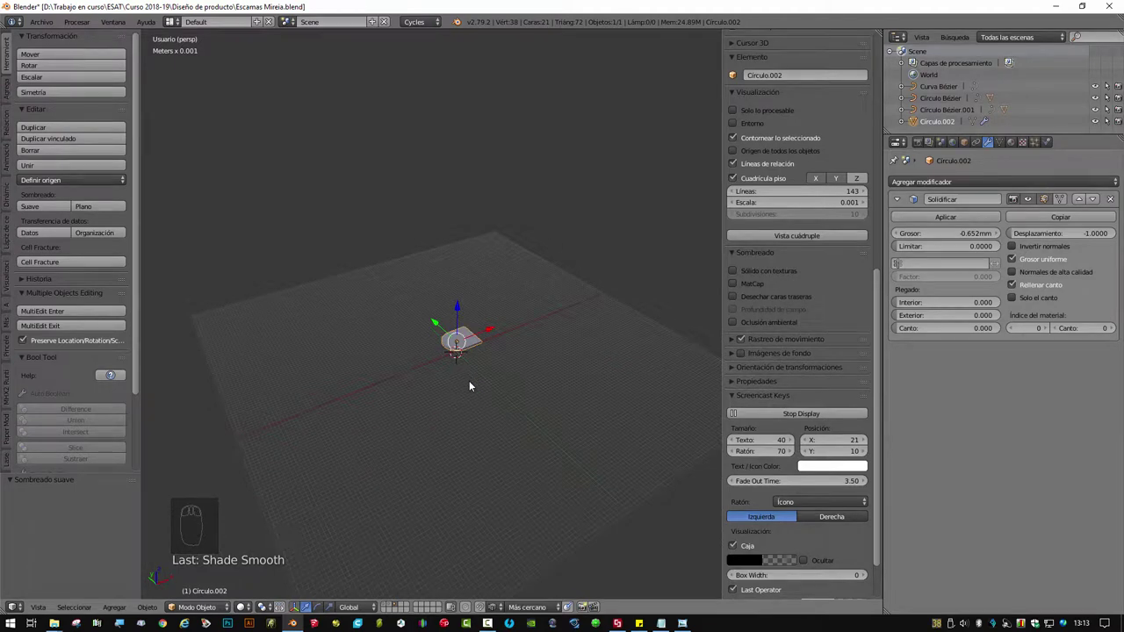
- Add a Bezier curve at the origin and rotate it 90° about Y to stand upright
{"action": "key", "text": "shift+a"}
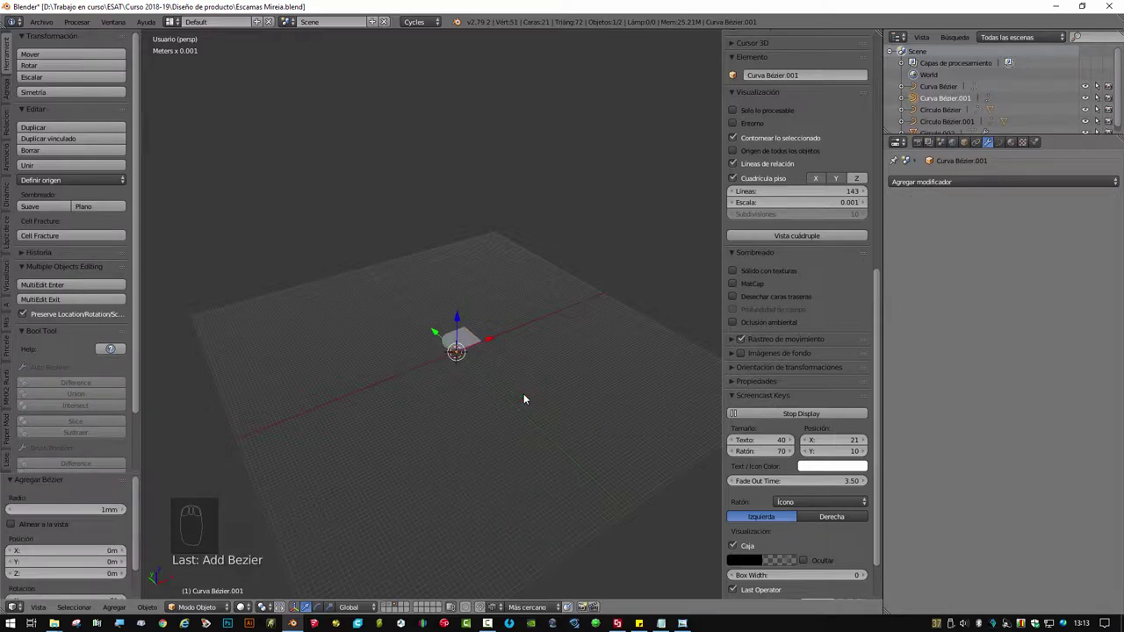
{"action": "left_click_drag", "start_coordinate": [25, 512], "coordinate": [371, 427]}
{"action": "left_click_drag", "start_coordinate": [371, 426], "coordinate": [568, 308]}
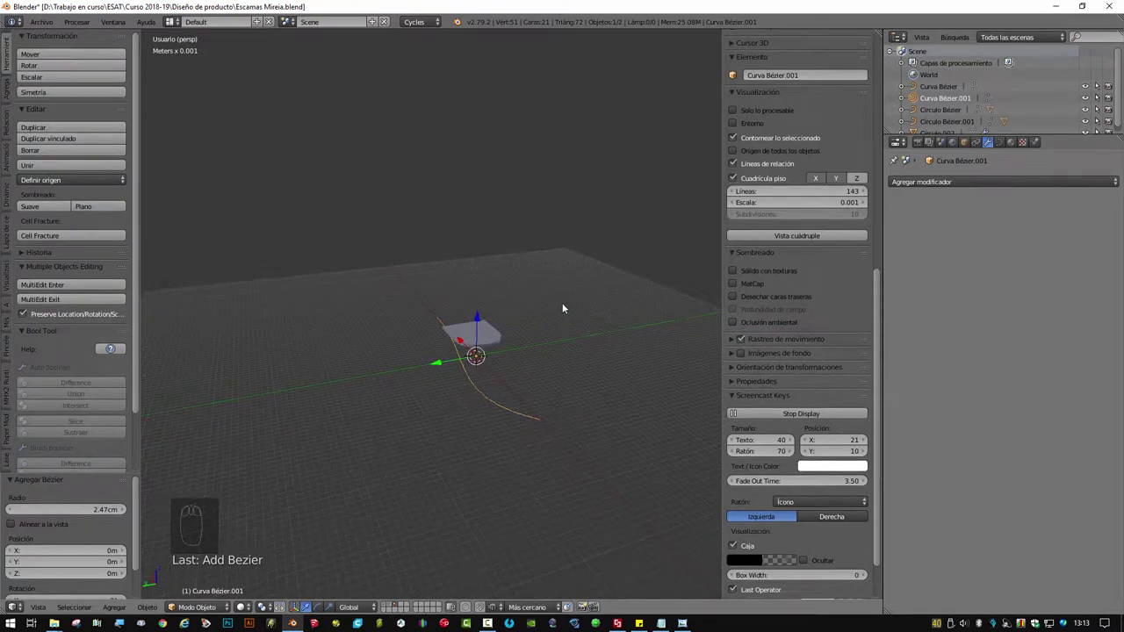
{"action": "key", "text": "r"}
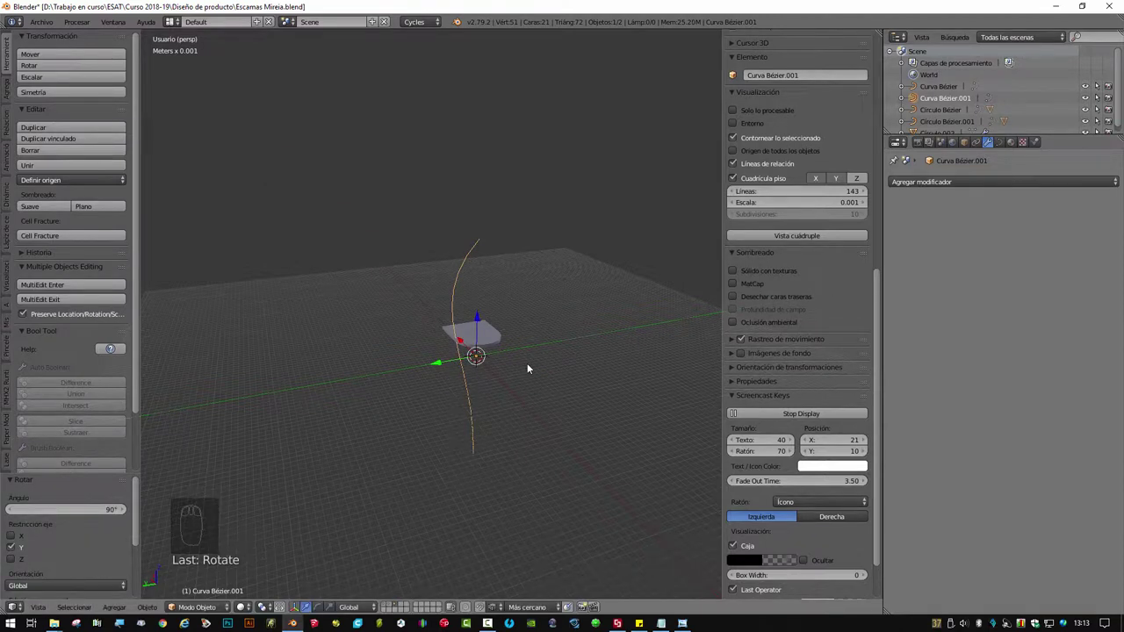
{"action": "left_click_drag", "start_coordinate": [519, 380], "coordinate": [485, 324]}
- From the right orthographic view, raise the curve along the Z axis above the scale
{"action": "key", "text": "KP_3"}
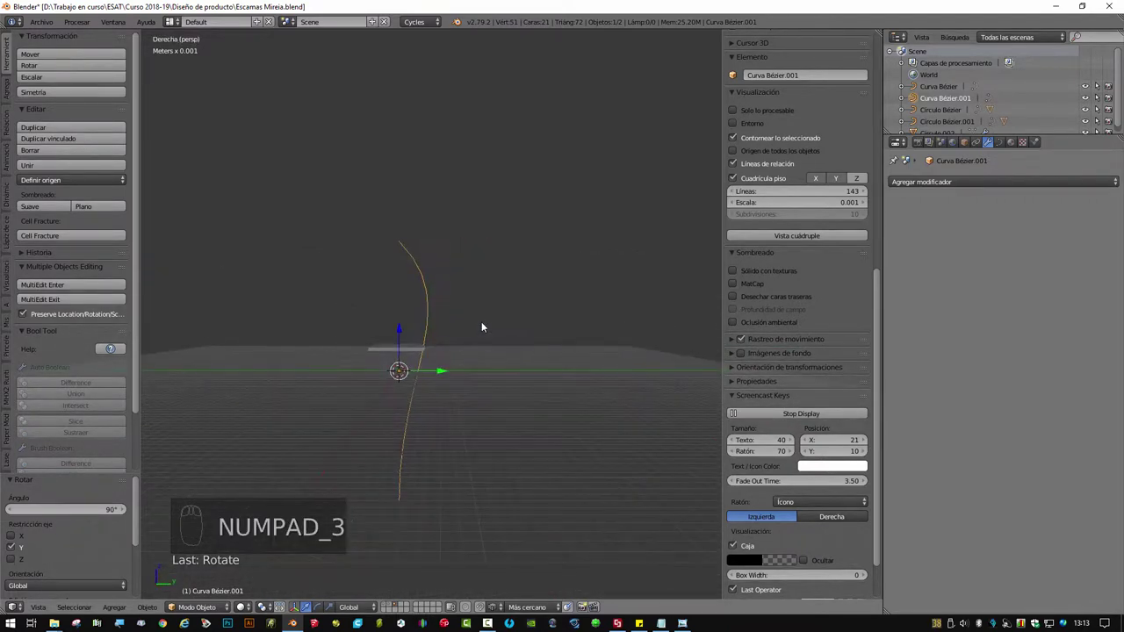
{"action": "key", "text": "KP_5"}
{"action": "left_click_drag", "start_coordinate": [402, 330], "coordinate": [422, 210]}
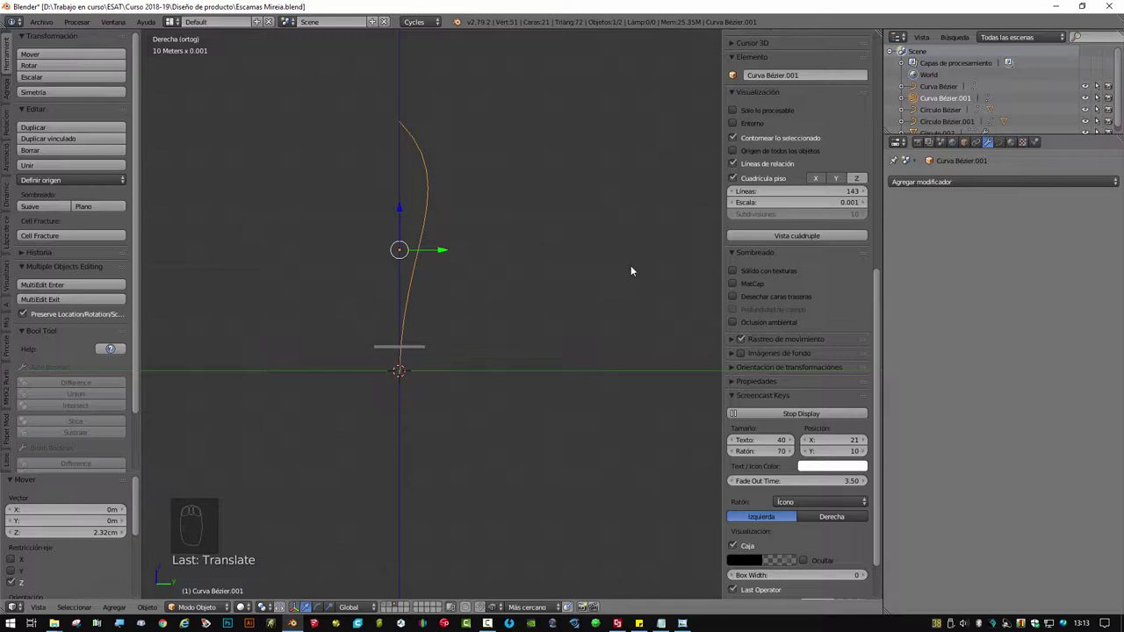
{"action": "key", "text": "Tab"}
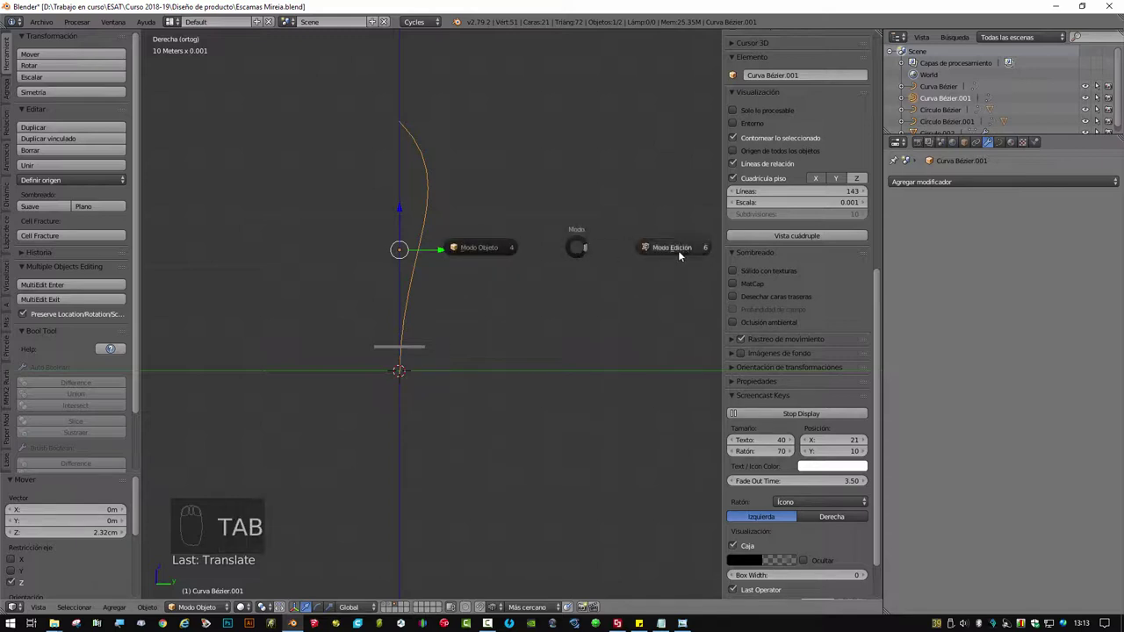
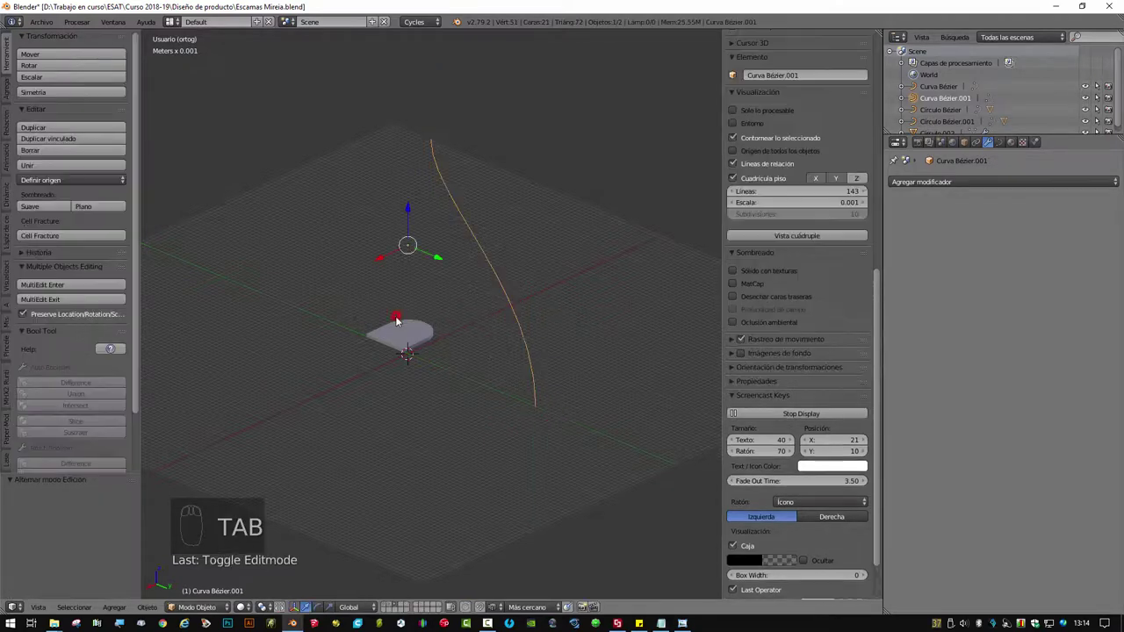
- Collapse the Solidify panel and add an Array modifier with Fixed Count 5 at 0.8 relative offset
{"action": "left_click_drag", "start_coordinate": [536, 332], "coordinate": [384, 333]}
{"action": "left_click_drag", "start_coordinate": [470, 335], "coordinate": [515, 397]}
{"action": "left_click_drag", "start_coordinate": [464, 401], "coordinate": [480, 364]}
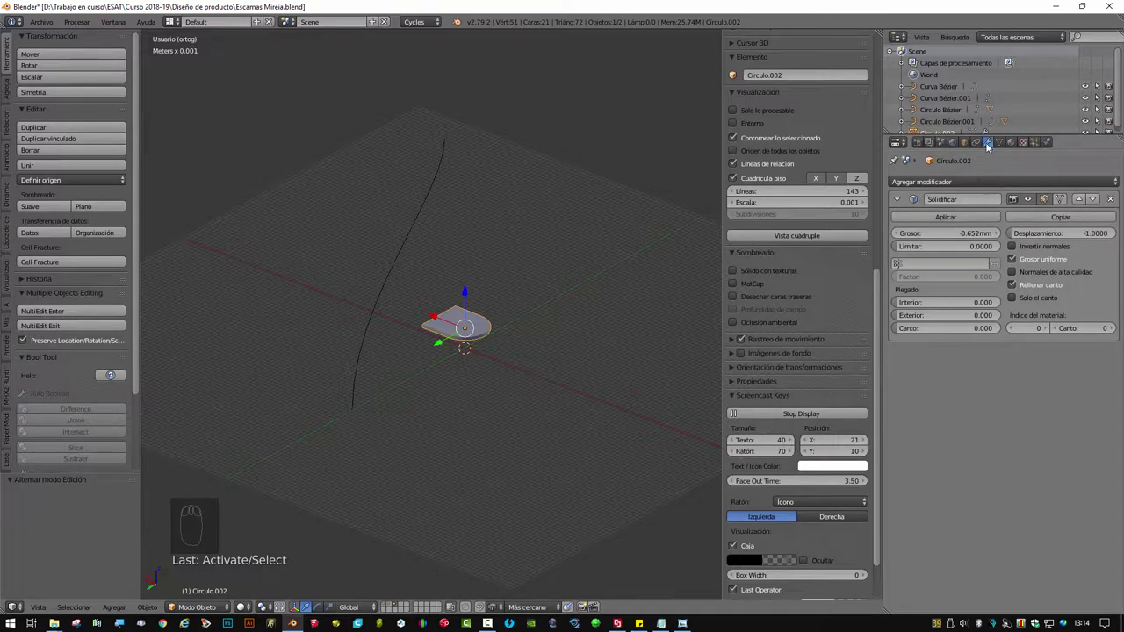
{"action": "left_click_drag", "start_coordinate": [1035, 203], "coordinate": [900, 204]}
{"action": "left_click_drag", "start_coordinate": [902, 202], "coordinate": [970, 186]}
{"action": "left_click_drag", "start_coordinate": [971, 186], "coordinate": [854, 217]}
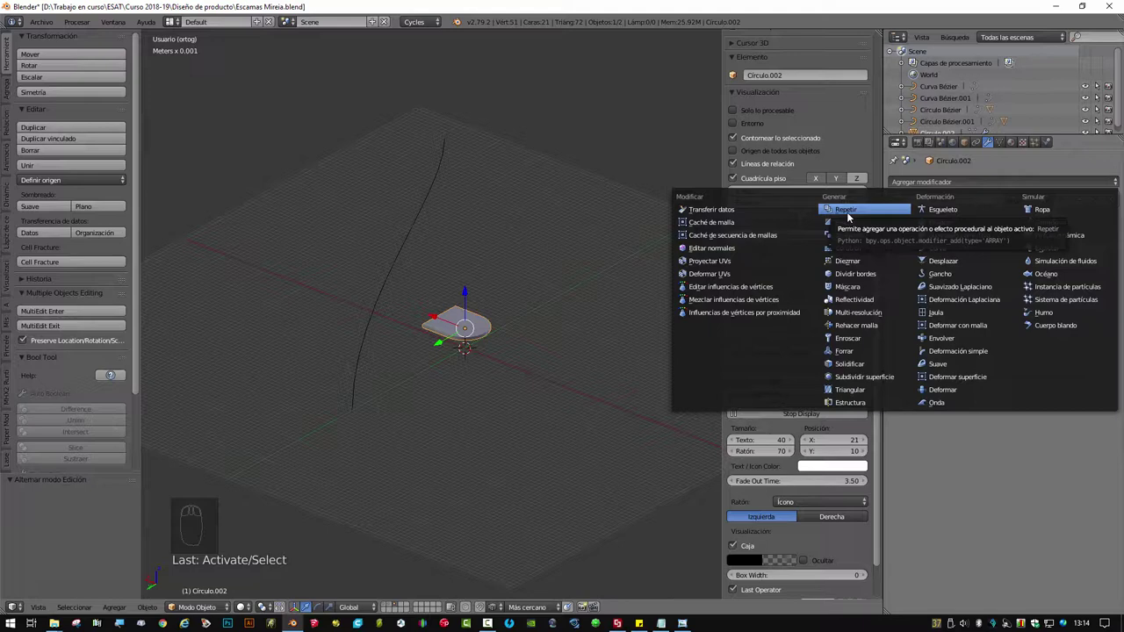
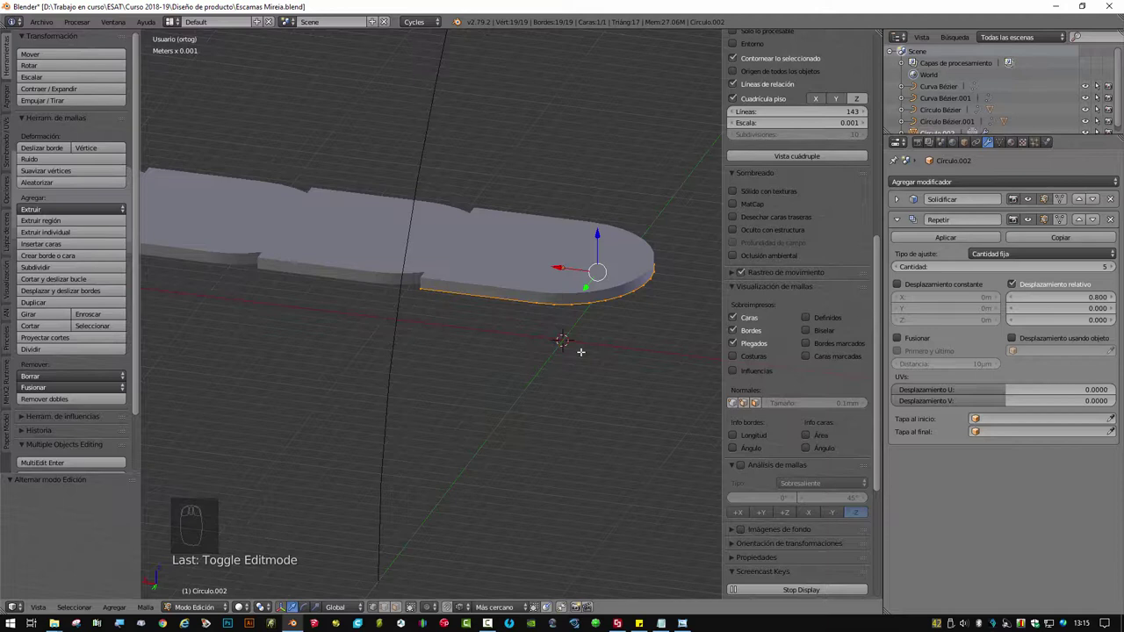
- Tilt the scale shape in Edit Mode before raising the Array count to 9 at 0.6 offset
{"action": "key", "text": "r"}
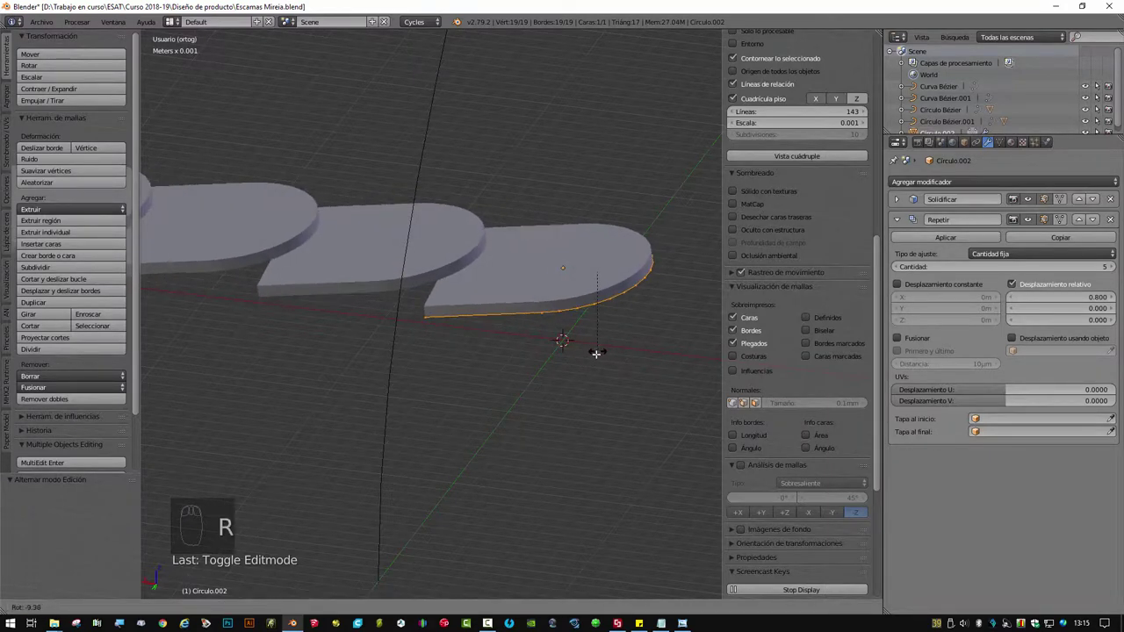
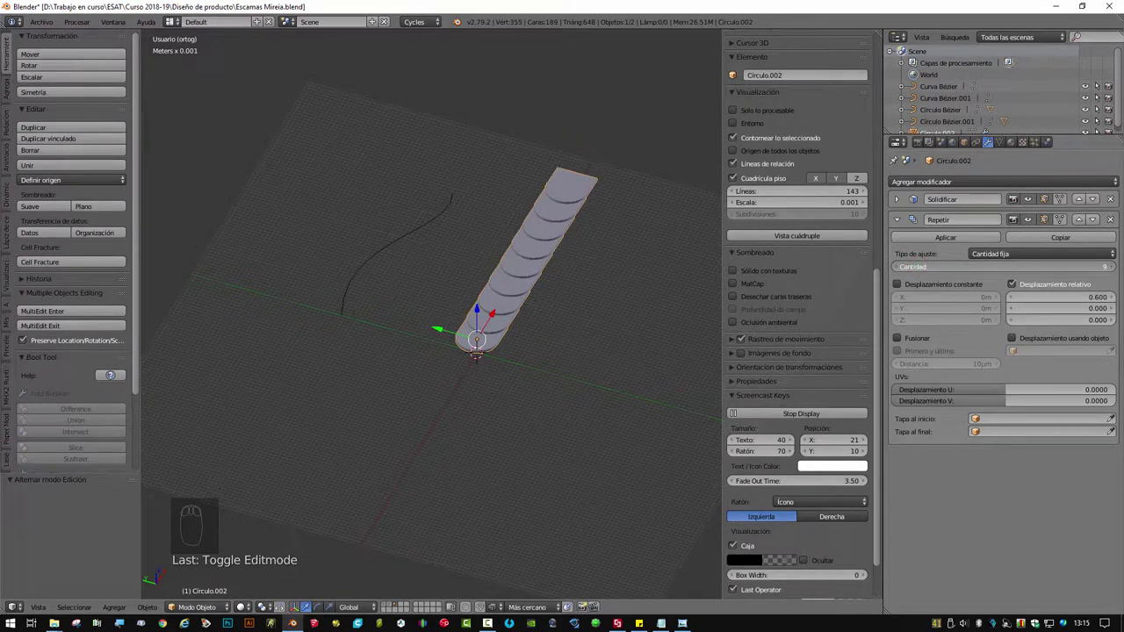
- Rotate the row of scales 90° about the vertical Z axis
{"action": "left_click_drag", "start_coordinate": [573, 336], "coordinate": [585, 368]}
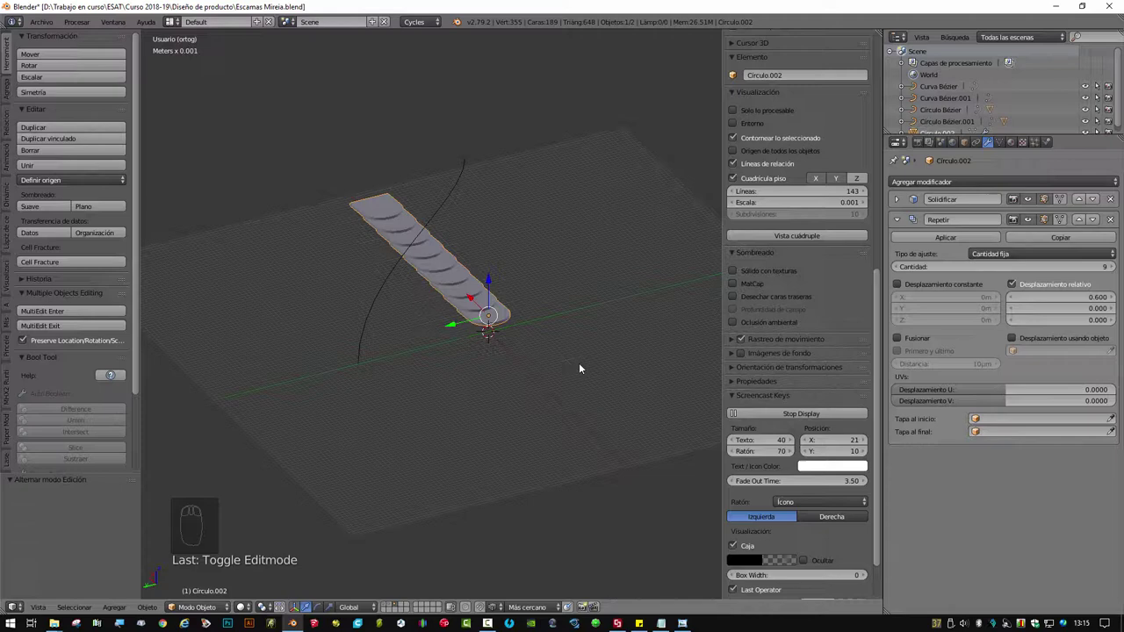
{"action": "left_click_drag", "start_coordinate": [462, 364], "coordinate": [497, 341]}
{"action": "left_click_drag", "start_coordinate": [392, 309], "coordinate": [498, 340]}
{"action": "left_click_drag", "start_coordinate": [502, 315], "coordinate": [607, 355]}
{"action": "key", "text": "r"}
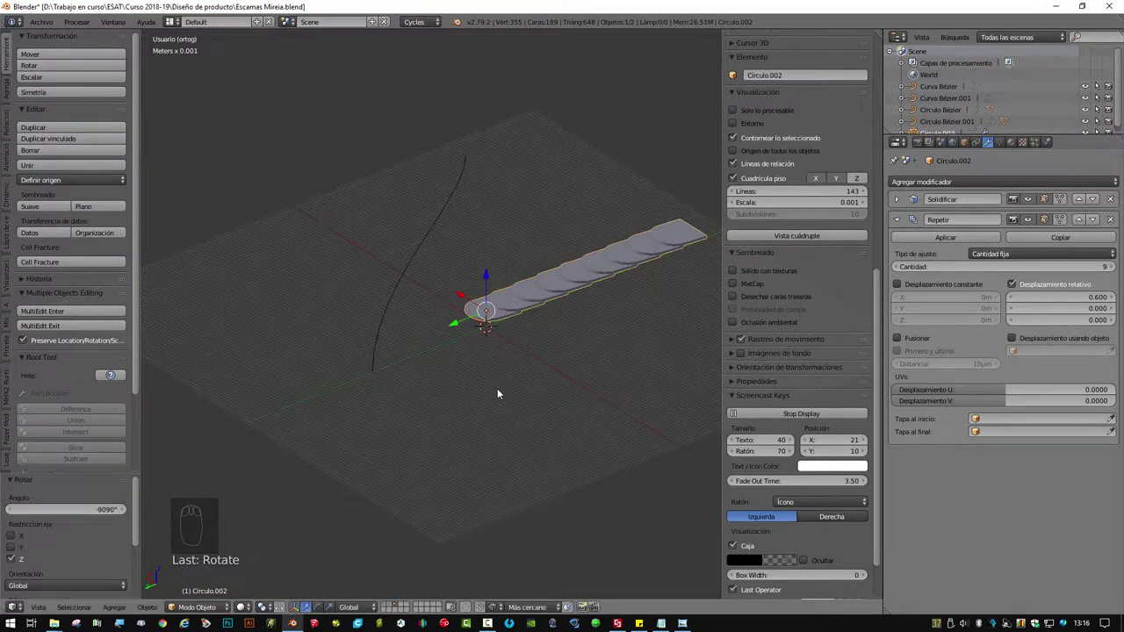
- Slide the row of scales along the Y axis to reposition it lengthwise
{"action": "left_click_drag", "start_coordinate": [449, 331], "coordinate": [403, 362]}
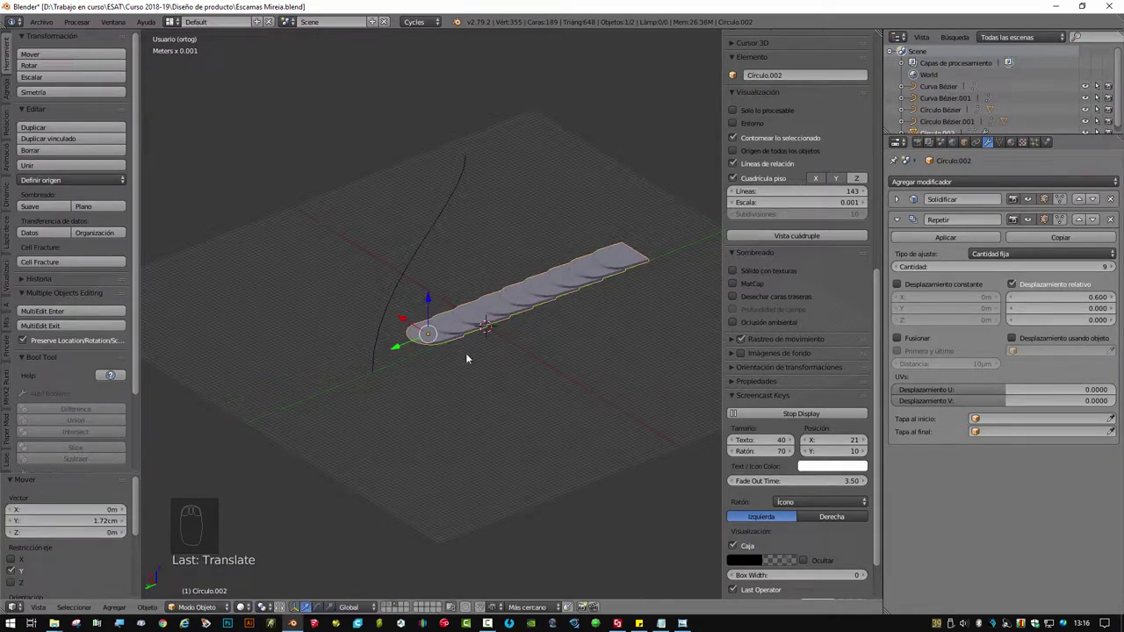
{"action": "left_click_drag", "start_coordinate": [557, 388], "coordinate": [419, 254]}
{"action": "left_click_drag", "start_coordinate": [419, 253], "coordinate": [456, 376]}
{"action": "left_click_drag", "start_coordinate": [457, 376], "coordinate": [995, 234]}
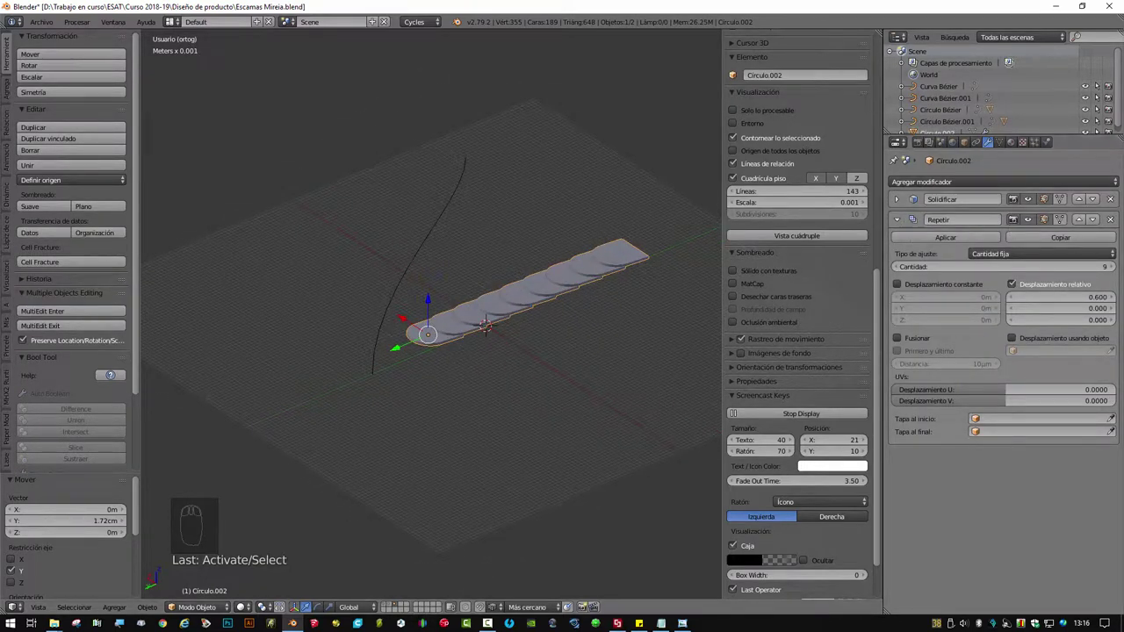
- Add a Curve modifier targeting Curva Bézier.001 so the row bends along the arch
{"action": "left_click_drag", "start_coordinate": [1029, 201], "coordinate": [588, 264]}
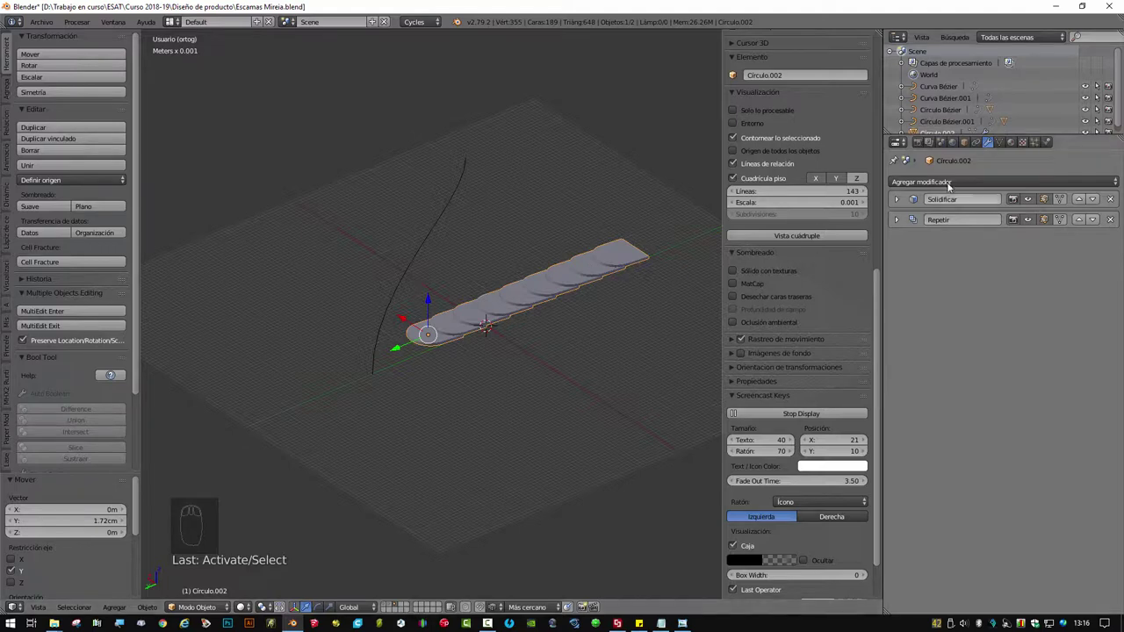
{"action": "left_click_drag", "start_coordinate": [954, 178], "coordinate": [954, 179]}
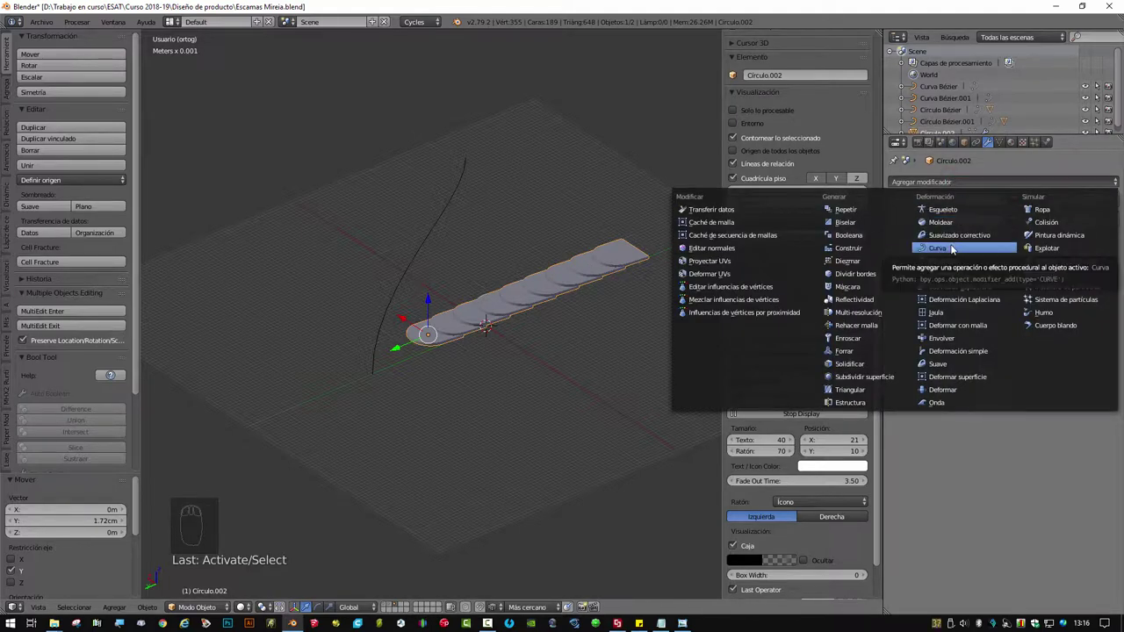
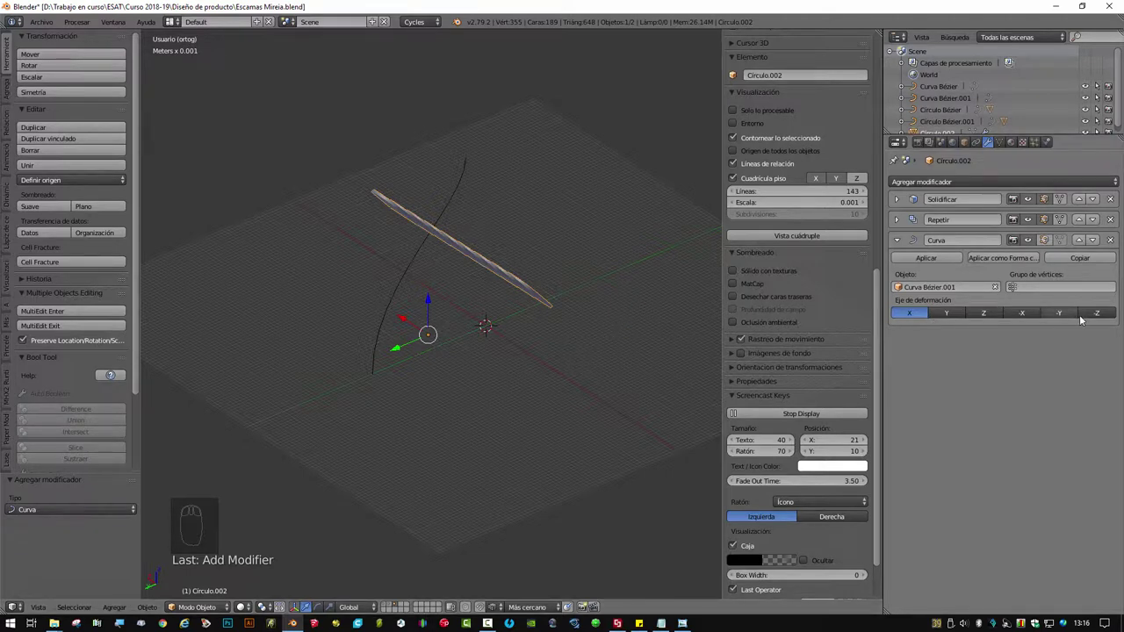
{"action": "left_click_drag", "start_coordinate": [558, 322], "coordinate": [943, 321]}
{"action": "left_click_drag", "start_coordinate": [951, 319], "coordinate": [535, 349]}
{"action": "left_click_drag", "start_coordinate": [598, 288], "coordinate": [915, 317]}
- Reset the scale object's origin and set the Curve deform axis to Y so it follows lengthwise
{"action": "right_click", "coordinate": [481, 301]}
{"action": "left_click_drag", "start_coordinate": [510, 332], "coordinate": [532, 312]}
{"action": "key", "text": "alt+o"}
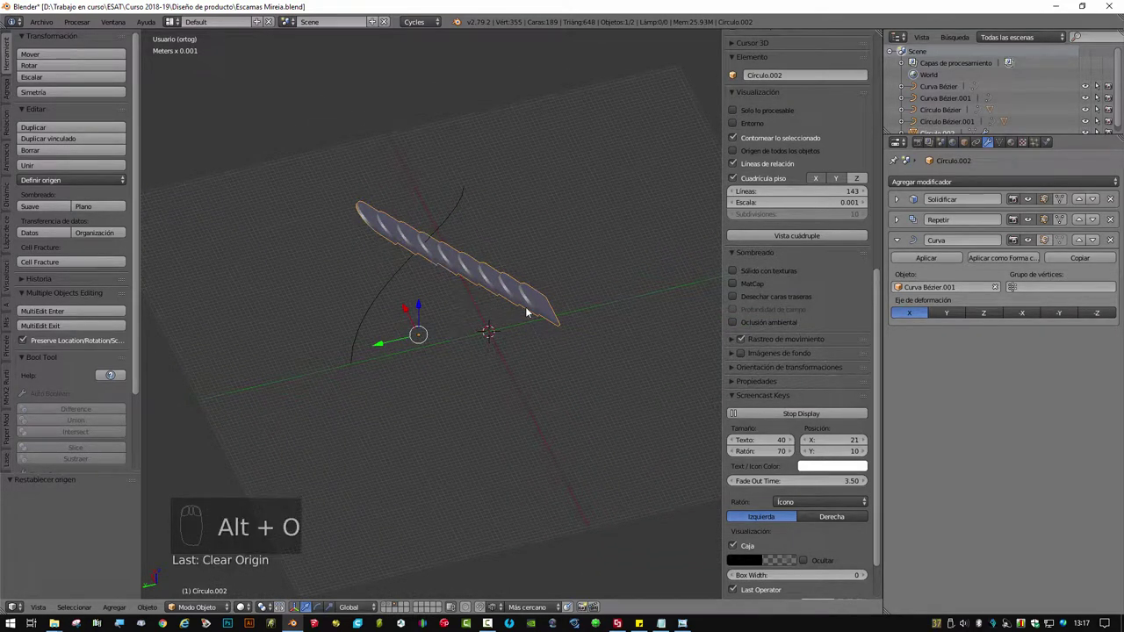
{"action": "left_click_drag", "start_coordinate": [515, 370], "coordinate": [480, 283]}
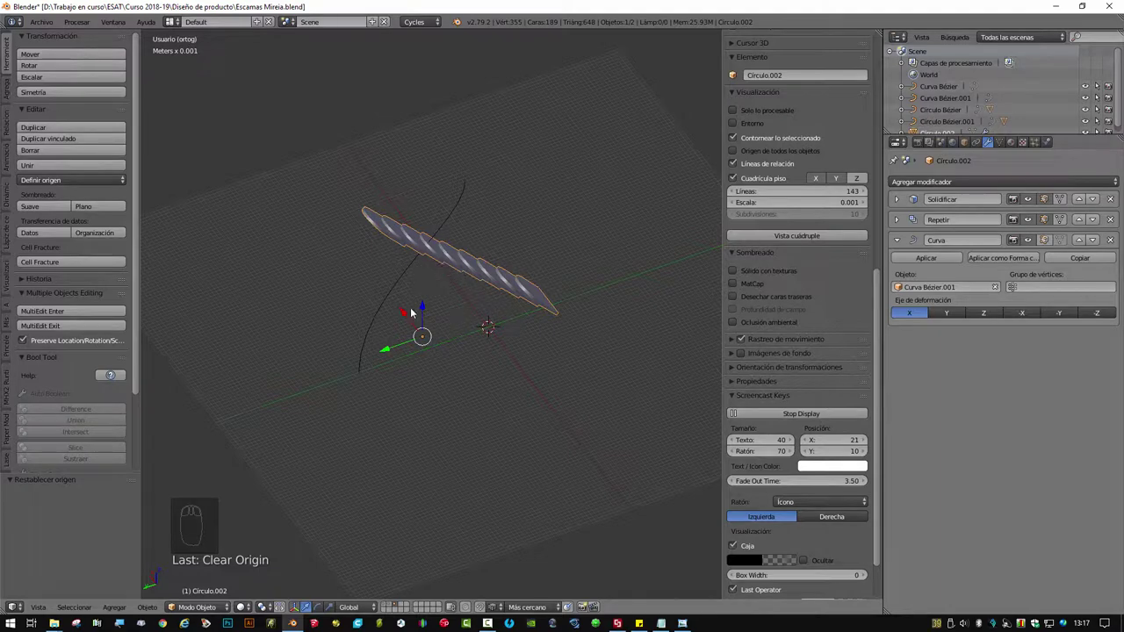
{"action": "left_click_drag", "start_coordinate": [394, 352], "coordinate": [375, 409]}
{"action": "left_click_drag", "start_coordinate": [375, 409], "coordinate": [525, 426]}
{"action": "left_click_drag", "start_coordinate": [454, 424], "coordinate": [536, 304]}
{"action": "left_click_drag", "start_coordinate": [536, 297], "coordinate": [569, 379]}
{"action": "left_click_drag", "start_coordinate": [551, 376], "coordinate": [546, 365]}
{"action": "key", "text": "Tab"}
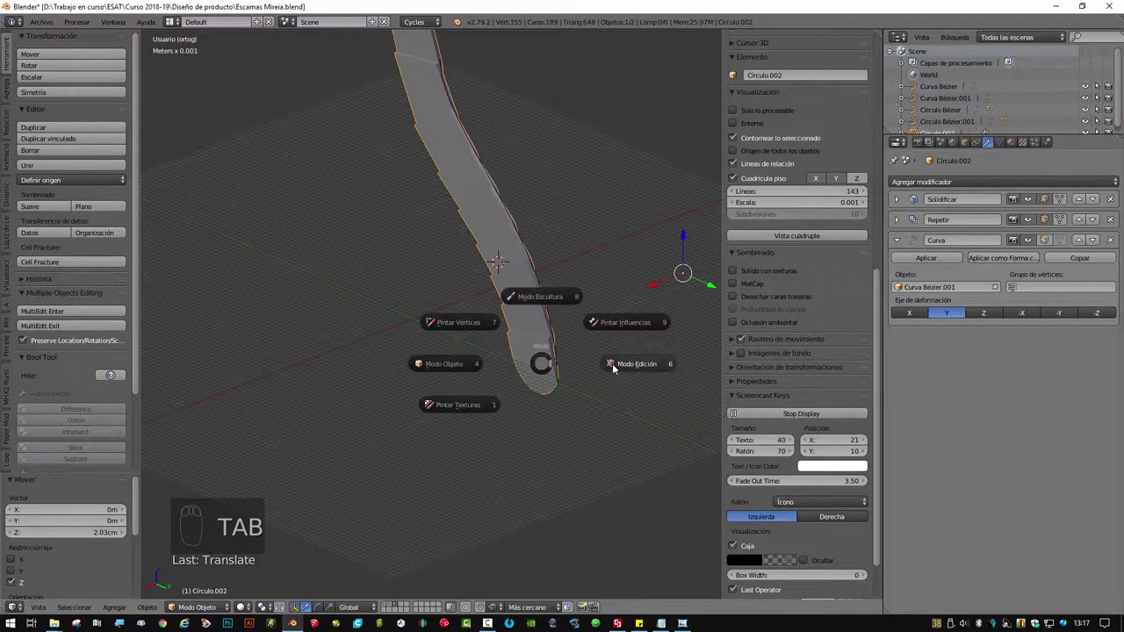
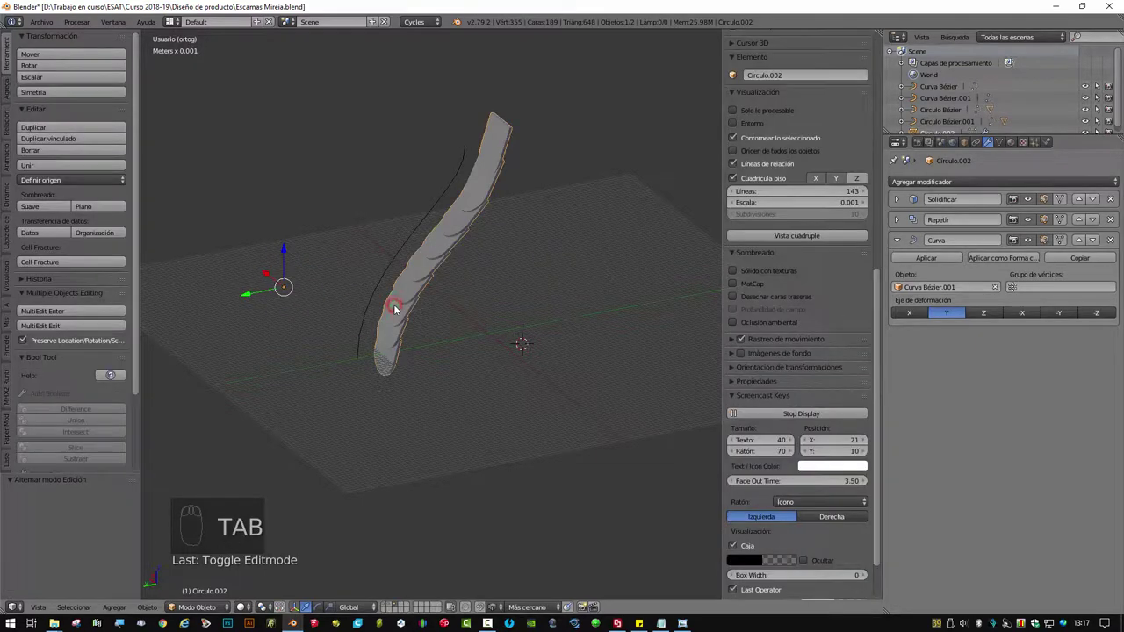
- Move the bent row along Z and X so it follows Curva Bézier.001 from bottom to top
{"action": "left_click_drag", "start_coordinate": [258, 297], "coordinate": [460, 375]}
{"action": "left_click_drag", "start_coordinate": [476, 379], "coordinate": [495, 261]}
{"action": "left_click_drag", "start_coordinate": [495, 295], "coordinate": [532, 319]}
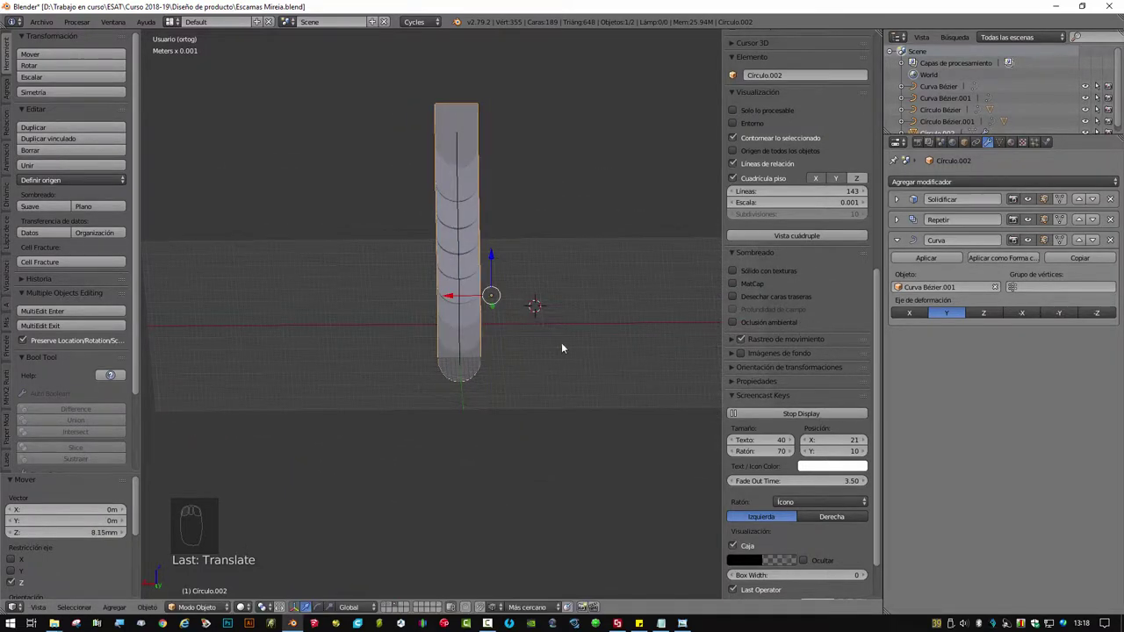
{"action": "left_click_drag", "start_coordinate": [542, 348], "coordinate": [264, 277]}
{"action": "left_click_drag", "start_coordinate": [264, 277], "coordinate": [254, 269]}
{"action": "left_click_drag", "start_coordinate": [503, 334], "coordinate": [483, 324]}
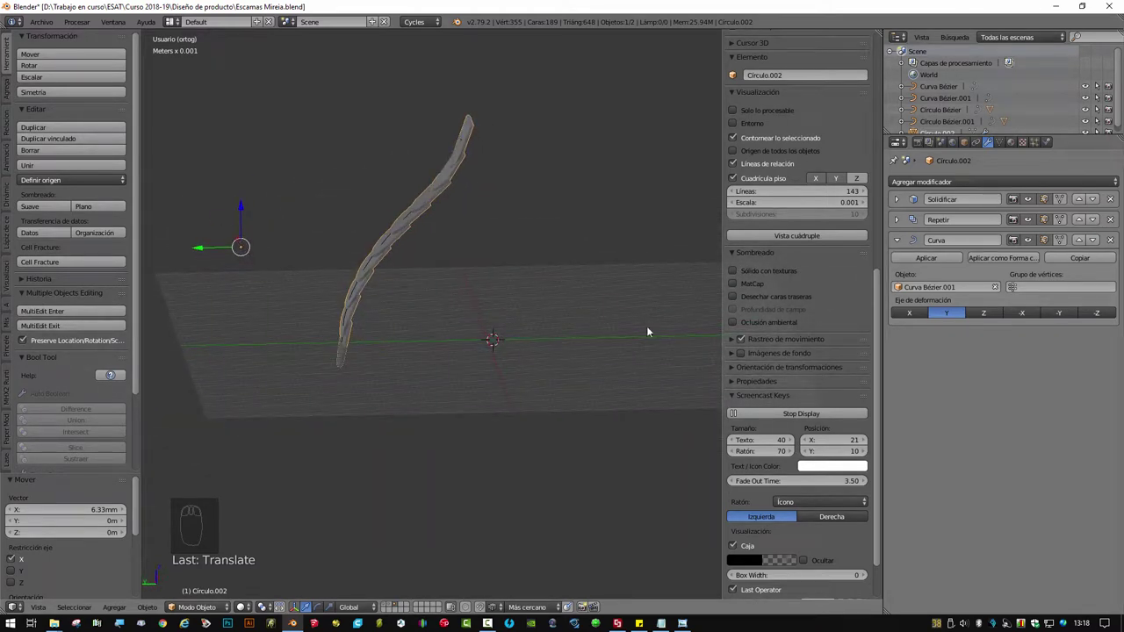
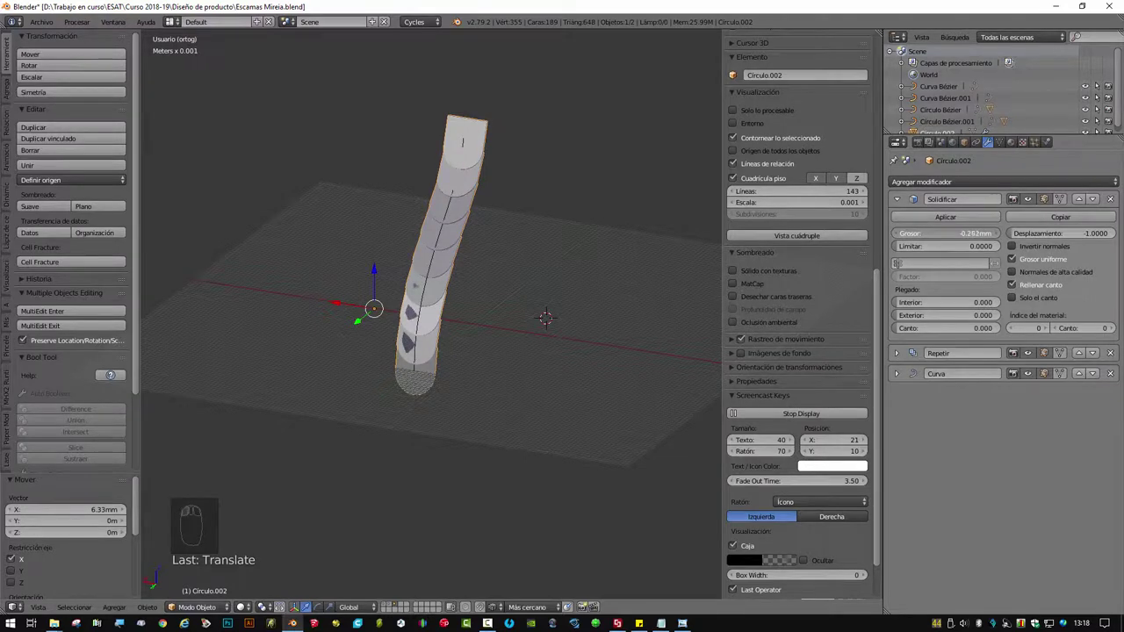
- Reduce the Solidify thickness to about -0.282 mm so the scales are thinner, then bring up the Add menu
{"action": "key", "text": "ctrl+z"}
{"action": "left_click_drag", "start_coordinate": [543, 244], "coordinate": [917, 199]}
{"action": "left_click_drag", "start_coordinate": [902, 200], "coordinate": [495, 269]}
{"action": "left_click_drag", "start_coordinate": [427, 227], "coordinate": [514, 283]}
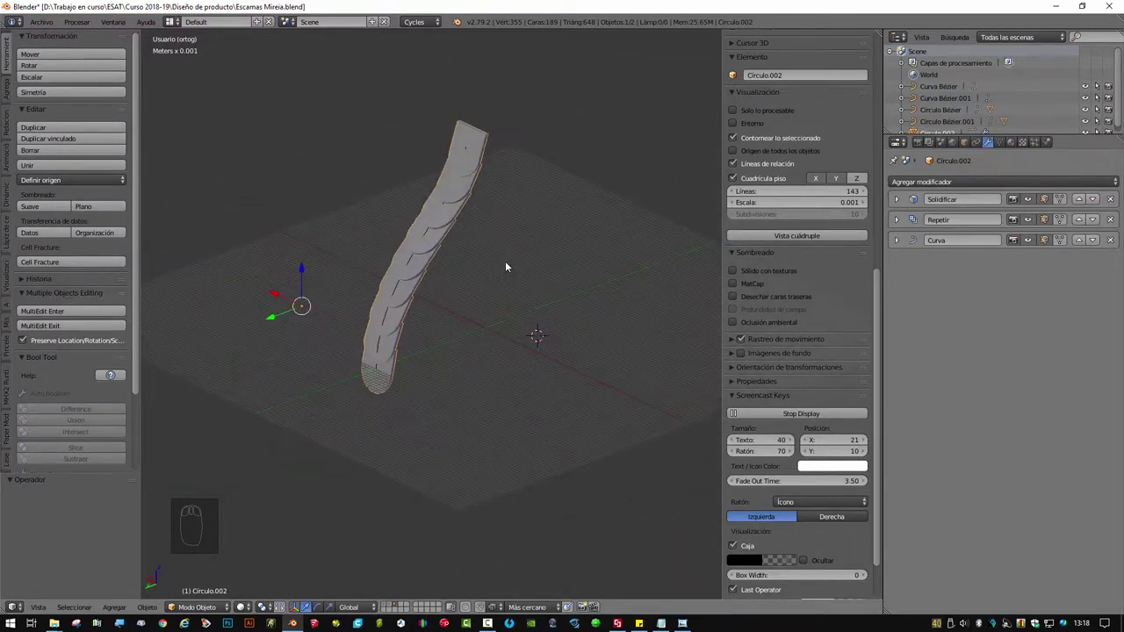
{"action": "left_click_drag", "start_coordinate": [522, 281], "coordinate": [513, 236]}
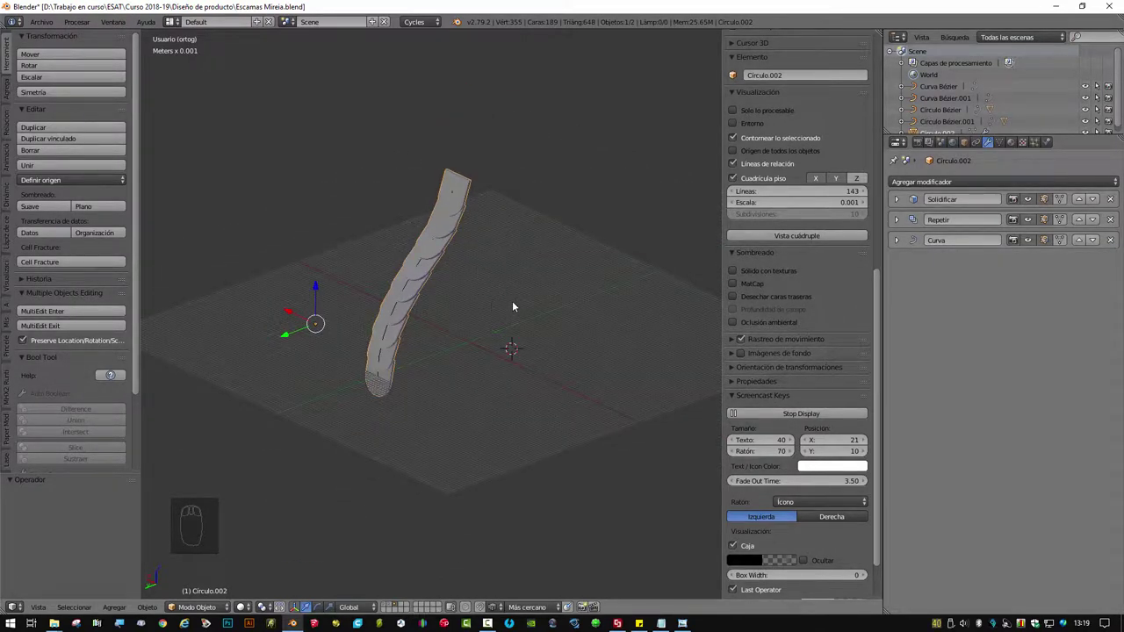
{"action": "key", "text": "shift+c"}
- Add a new Bezier circle, Círculo Bézier.002, beside the curved scale row
{"action": "left_click_drag", "start_coordinate": [530, 433], "coordinate": [546, 385]}
{"action": "key", "text": "shift+a"}
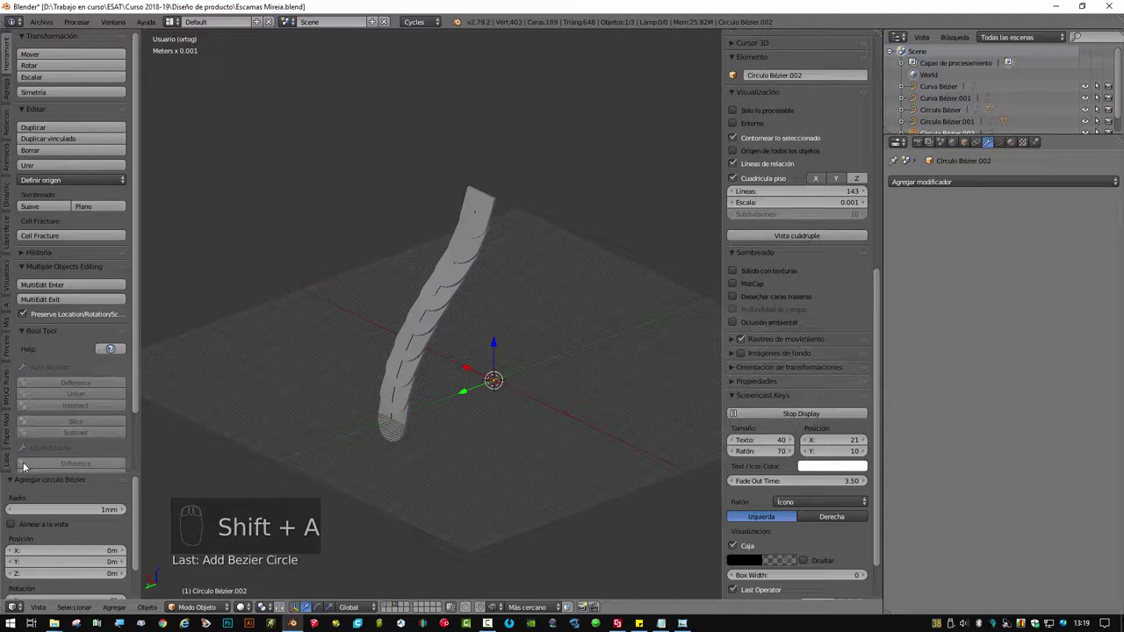
{"action": "left_click_drag", "start_coordinate": [77, 512], "coordinate": [250, 331]}
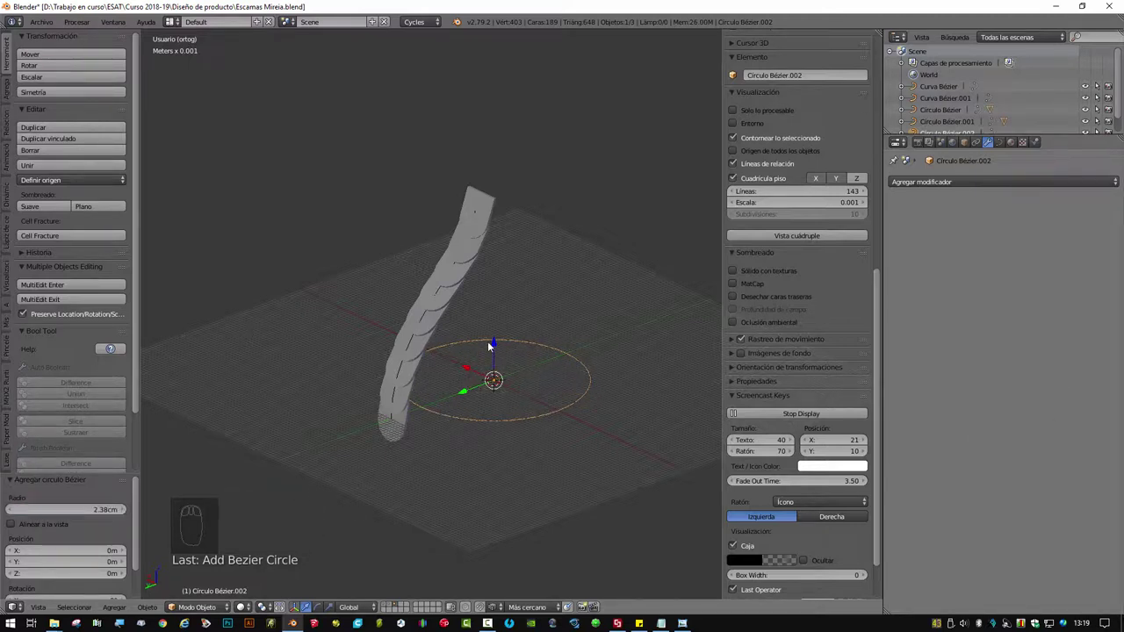
- Move the circle along Y and up along Z to sit at the top end of the scale strip
{"action": "left_click_drag", "start_coordinate": [500, 344], "coordinate": [462, 295]}
{"action": "left_click_drag", "start_coordinate": [405, 402], "coordinate": [462, 295]}
{"action": "left_click_drag", "start_coordinate": [459, 292], "coordinate": [438, 163]}
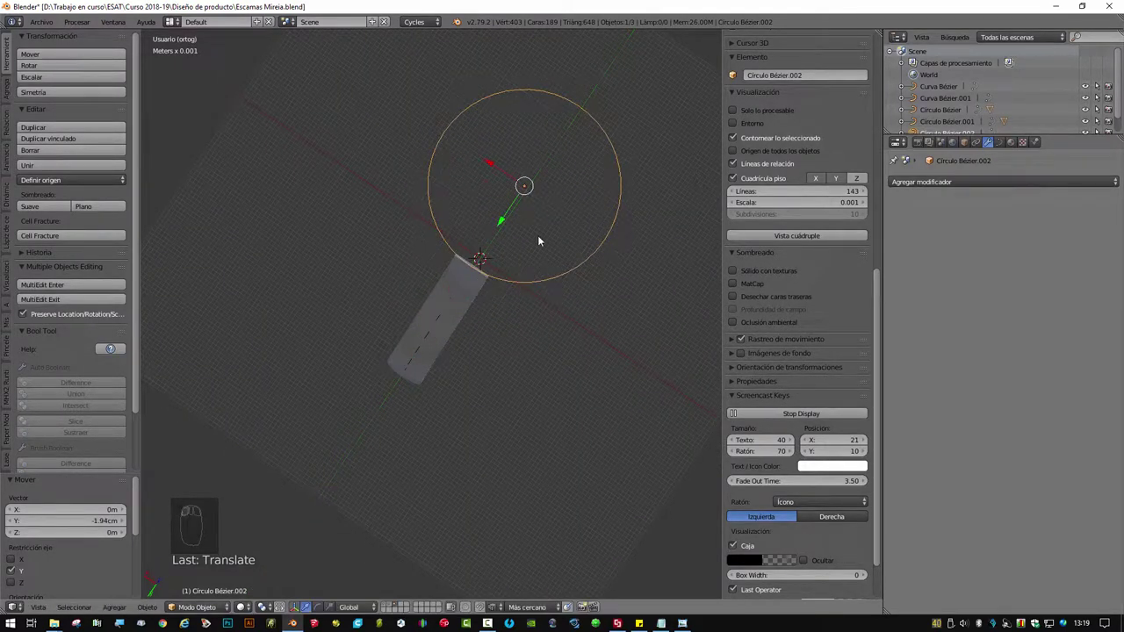
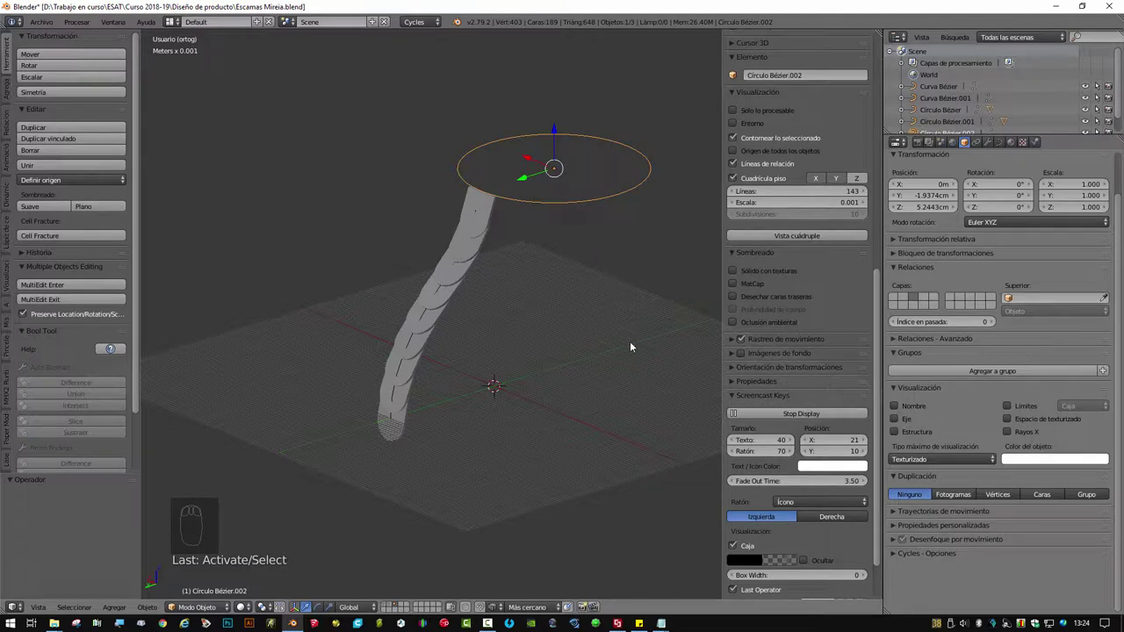
- Select the scale strip and set its Duplication to Frames in Object properties
{"action": "left_click_drag", "start_coordinate": [568, 314], "coordinate": [542, 316]}
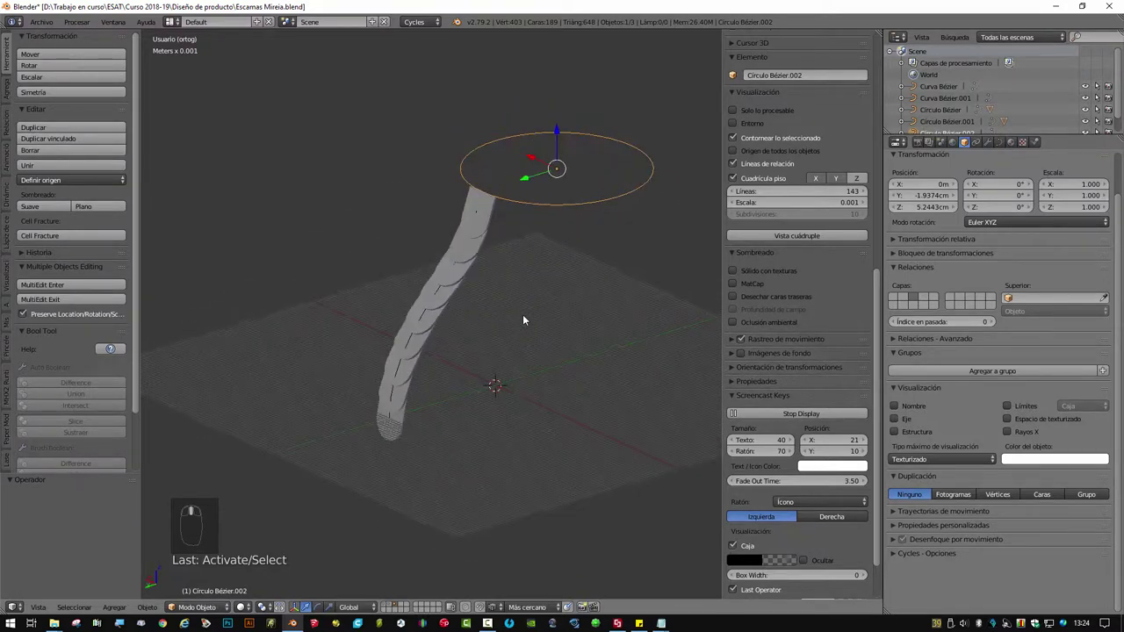
{"action": "middle_click", "coordinate": [500, 226]}
{"action": "left_click_drag", "start_coordinate": [490, 224], "coordinate": [484, 203]}
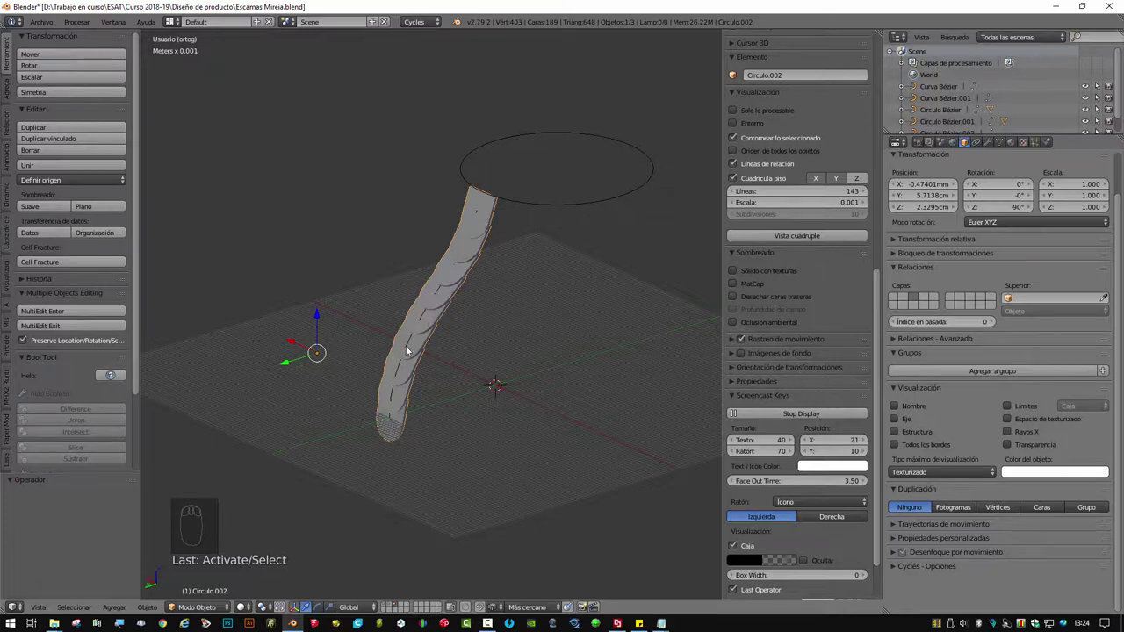
{"action": "left_click_drag", "start_coordinate": [409, 348], "coordinate": [480, 255]}
{"action": "left_click_drag", "start_coordinate": [479, 255], "coordinate": [878, 235]}
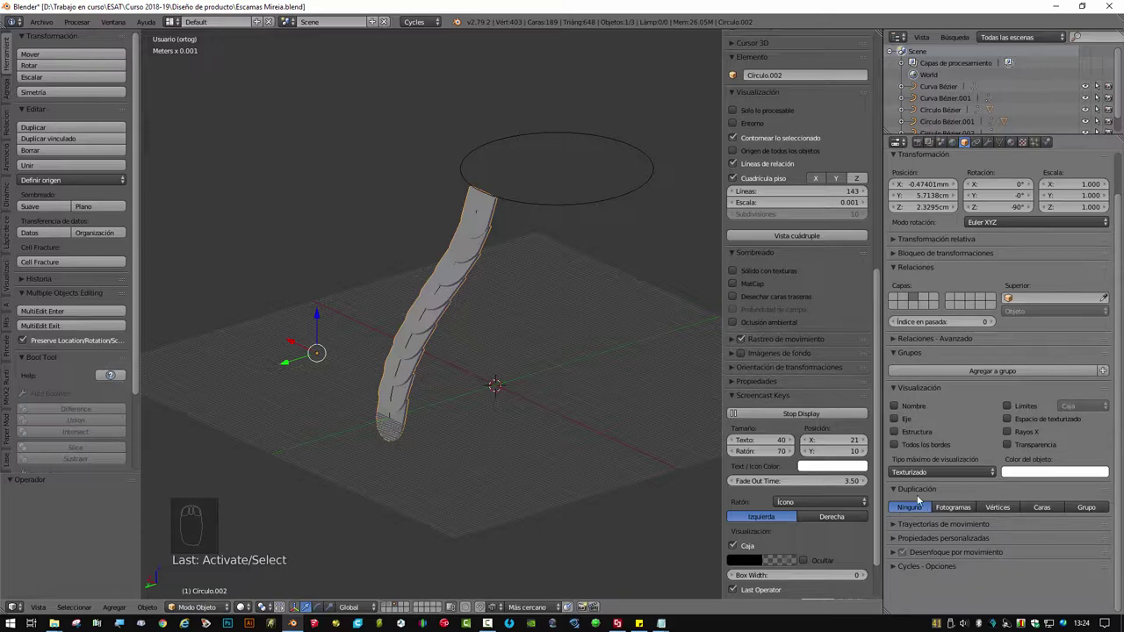
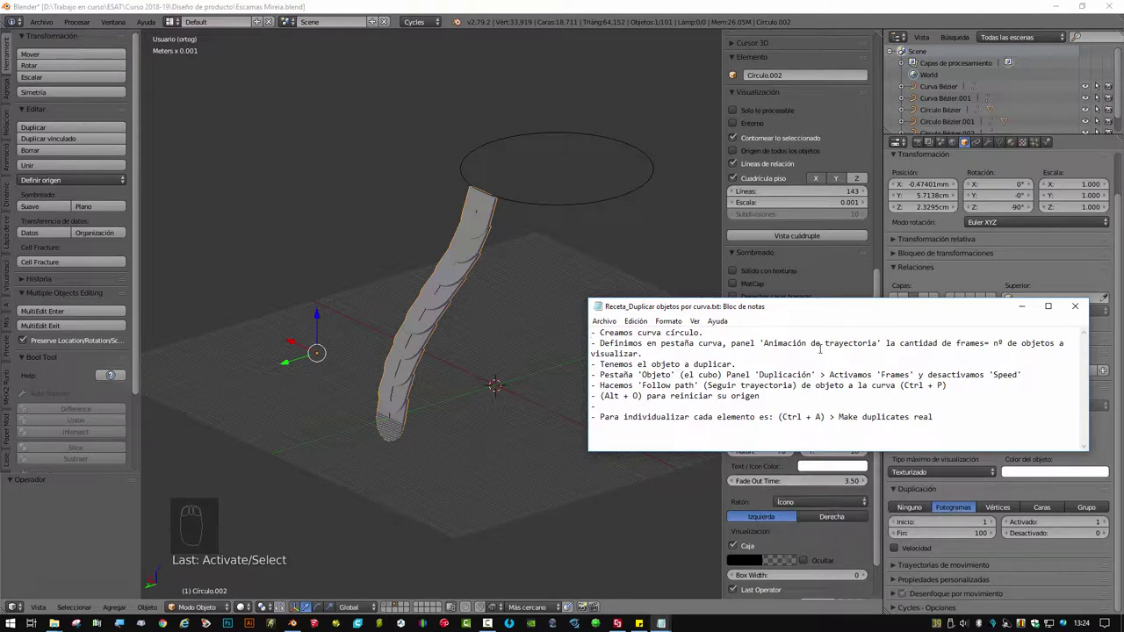
- Add Círculo Bézier.002 to the selection and bring up the Set Parent To options
{"action": "left_click_drag", "start_coordinate": [569, 108], "coordinate": [554, 225]}
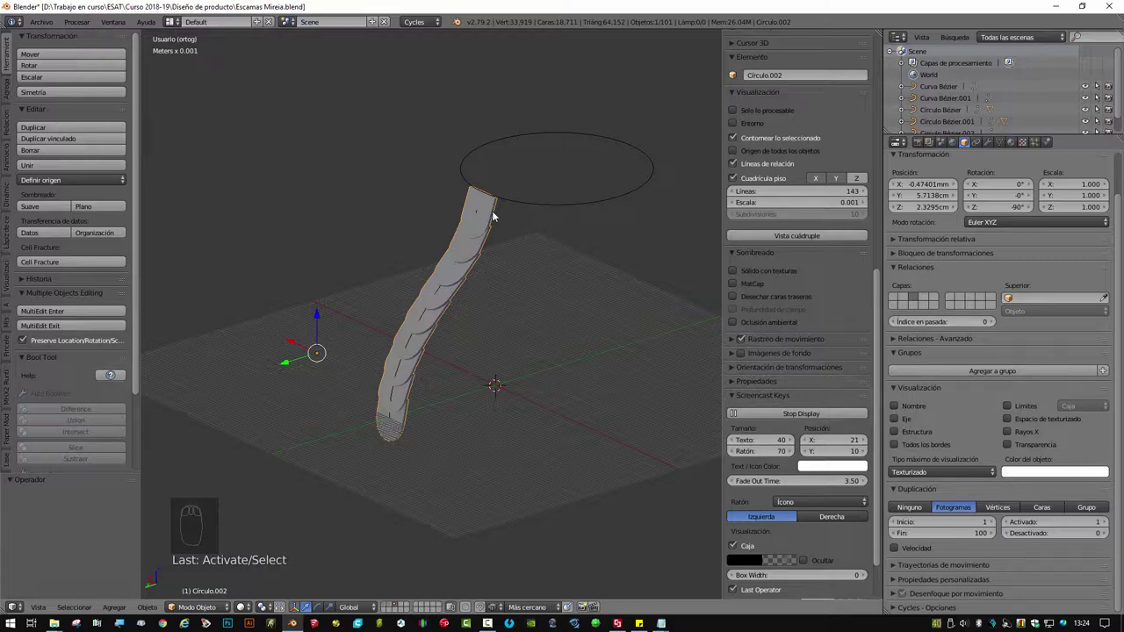
{"action": "left_click_drag", "start_coordinate": [572, 209], "coordinate": [573, 209]}
{"action": "key", "text": "ctrl+p"}
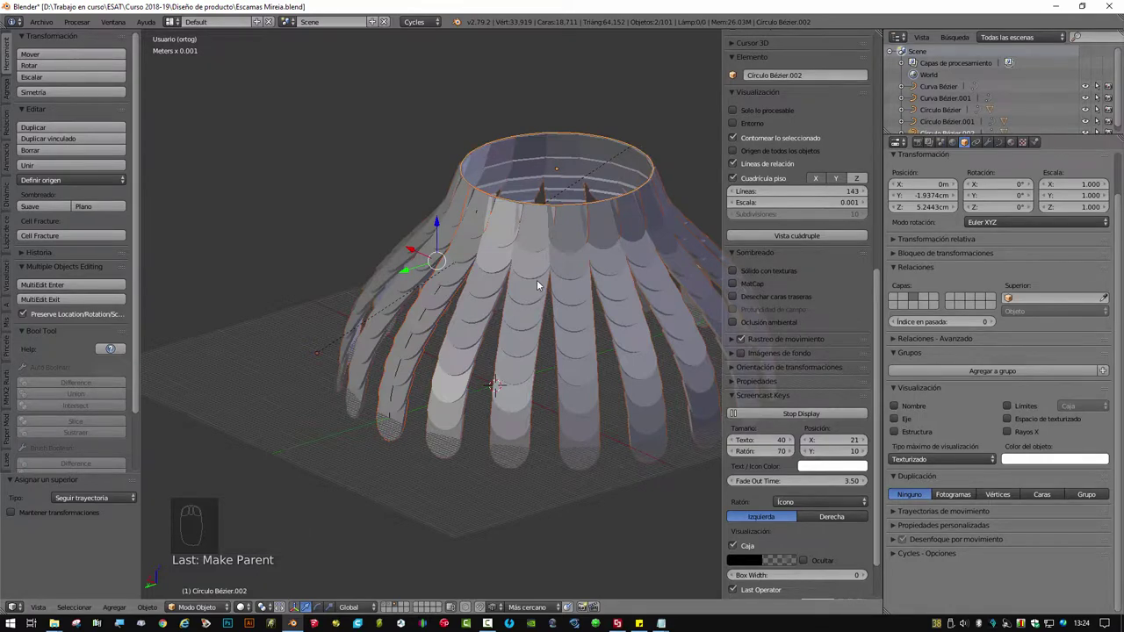
- Parent the strip with Follow Path so copies form a dome, and inspect it from around
{"action": "middle_click", "coordinate": [514, 282]}
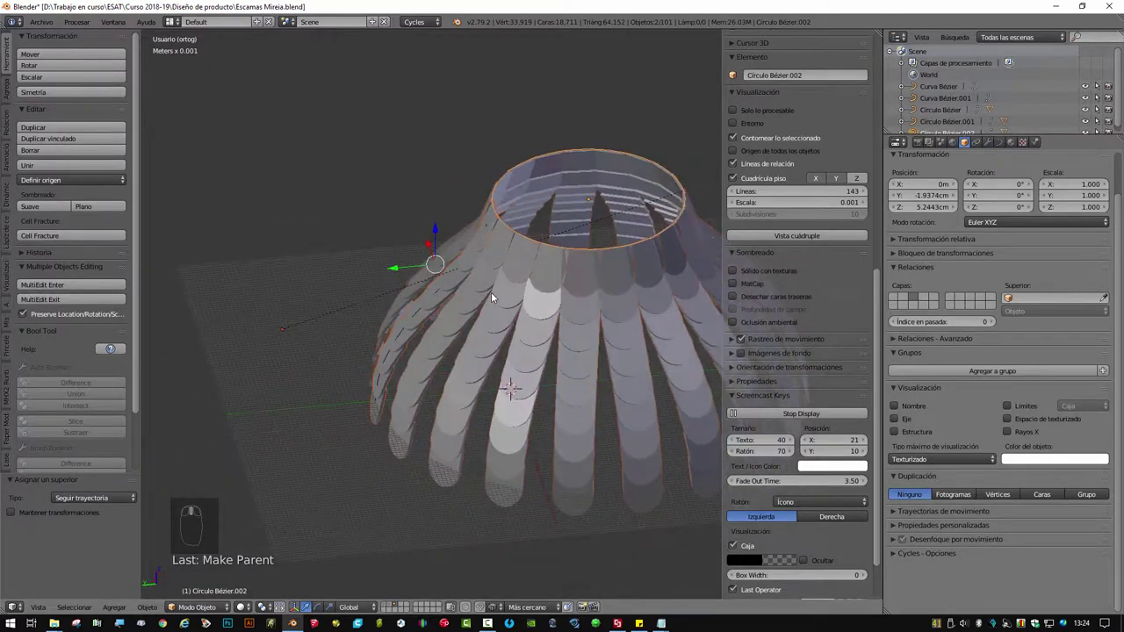
{"action": "left_click_drag", "start_coordinate": [527, 291], "coordinate": [1000, 146]}
{"action": "left_click_drag", "start_coordinate": [1000, 146], "coordinate": [479, 277]}
{"action": "left_click_drag", "start_coordinate": [630, 295], "coordinate": [487, 309]}
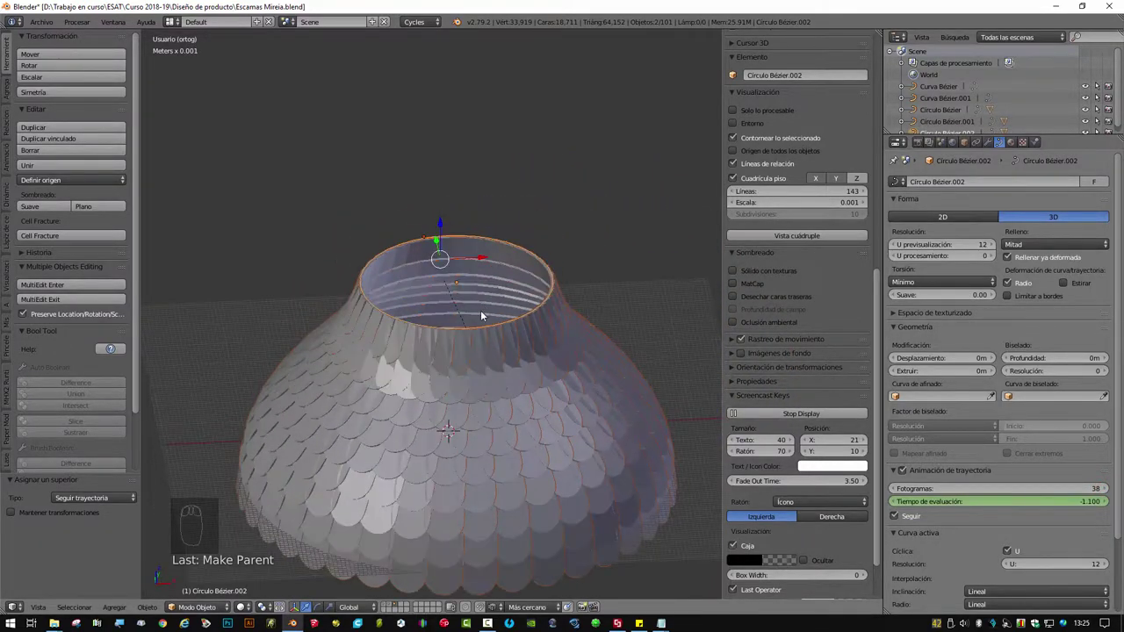
{"action": "scroll", "scroll_direction": "up", "scroll_amount": 3}
{"action": "middle_click", "coordinate": [448, 358]}
{"action": "scroll", "scroll_direction": "up", "scroll_amount": 3}
- Set the circle's Path Animation Frames to 30 to reduce the duplicated strips, then select the strip
{"action": "left_click_drag", "start_coordinate": [504, 347], "coordinate": [895, 491]}
{"action": "left_click_drag", "start_coordinate": [895, 491], "coordinate": [531, 333]}
{"action": "left_click_drag", "start_coordinate": [583, 349], "coordinate": [493, 328]}
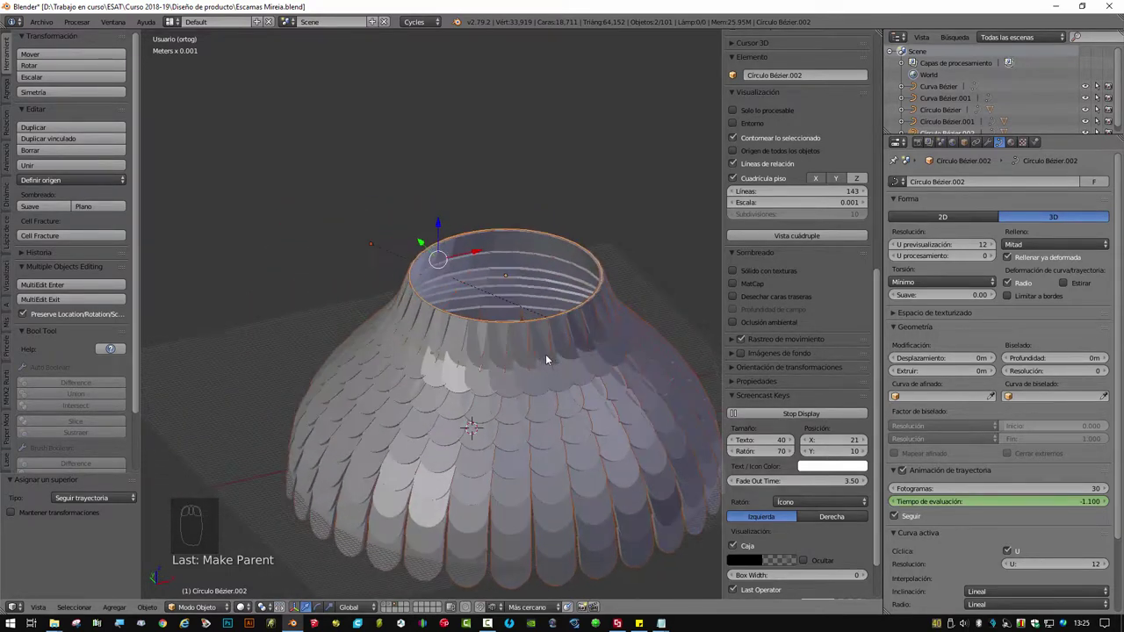
{"action": "middle_click", "coordinate": [579, 311]}
{"action": "scroll", "scroll_direction": "up", "scroll_amount": 3}
{"action": "left_click_drag", "start_coordinate": [579, 311], "coordinate": [407, 445]}
{"action": "left_click_drag", "start_coordinate": [407, 445], "coordinate": [500, 355]}
{"action": "left_click", "coordinate": [436, 368]}
{"action": "left_click_drag", "start_coordinate": [436, 368], "coordinate": [447, 300]}
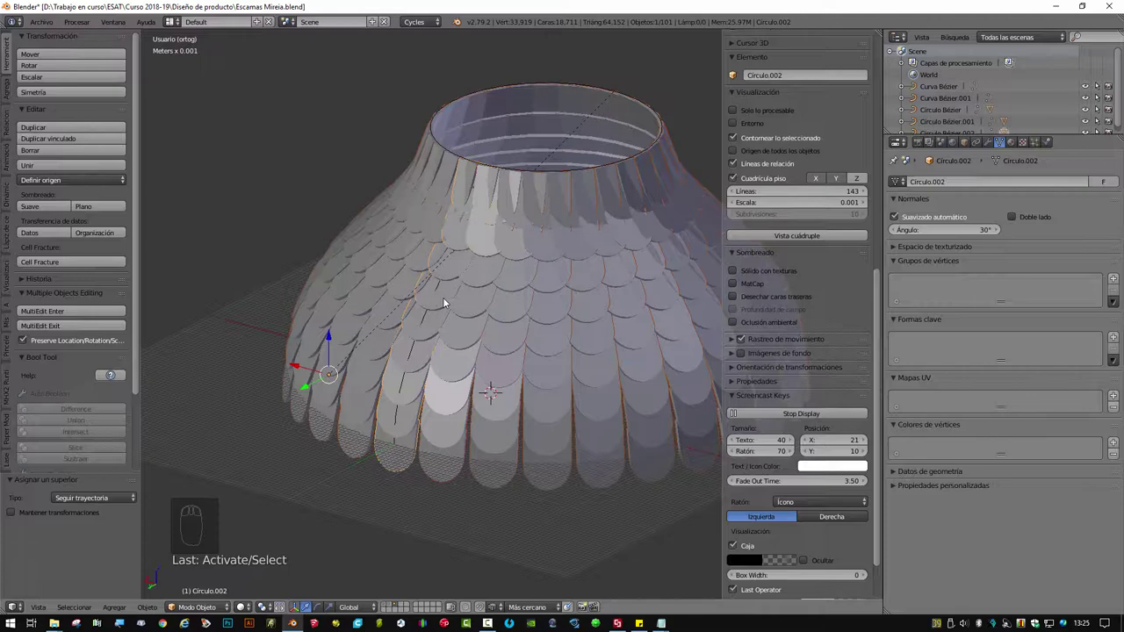
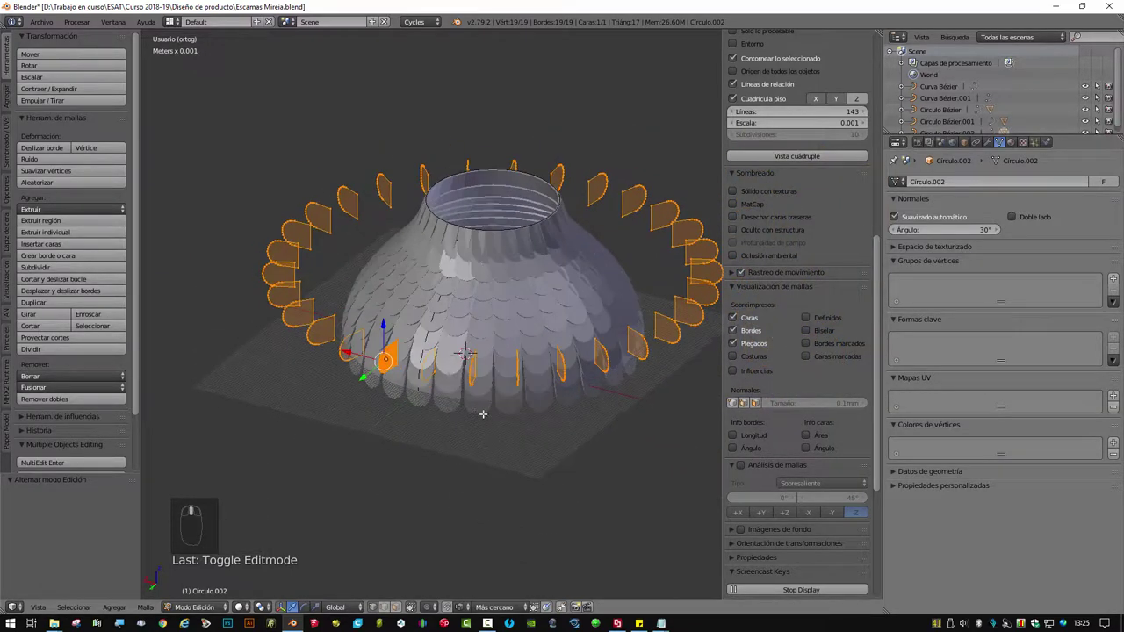
- Rotate the strip's mesh about Y in Edit Mode, return to Object Mode and select Curva Bézier.001
{"action": "key", "text": "r"}
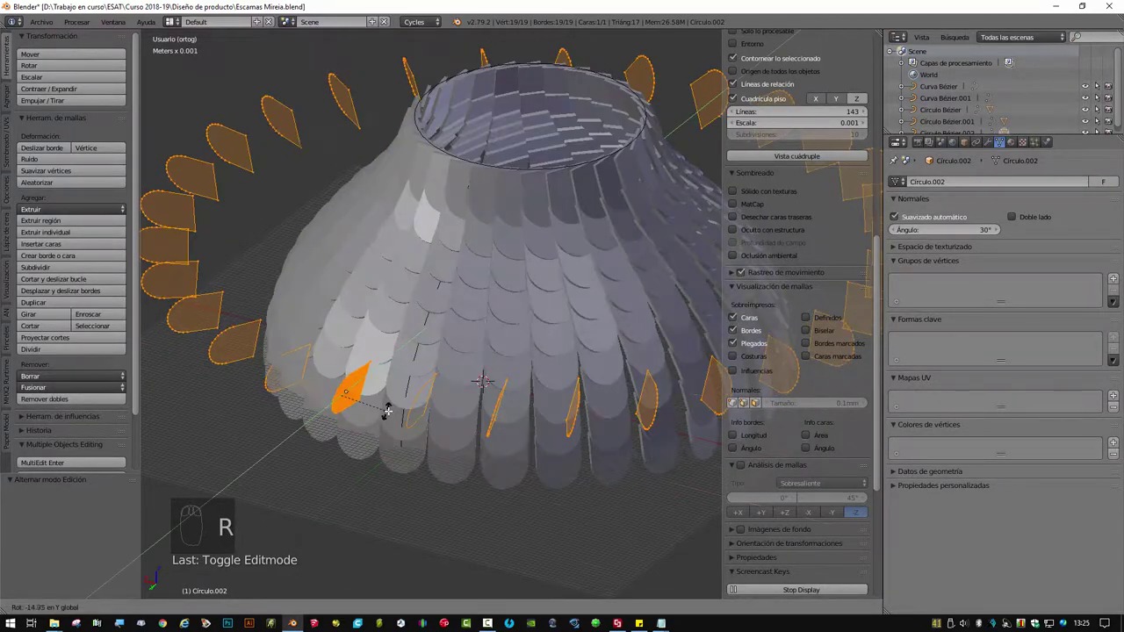
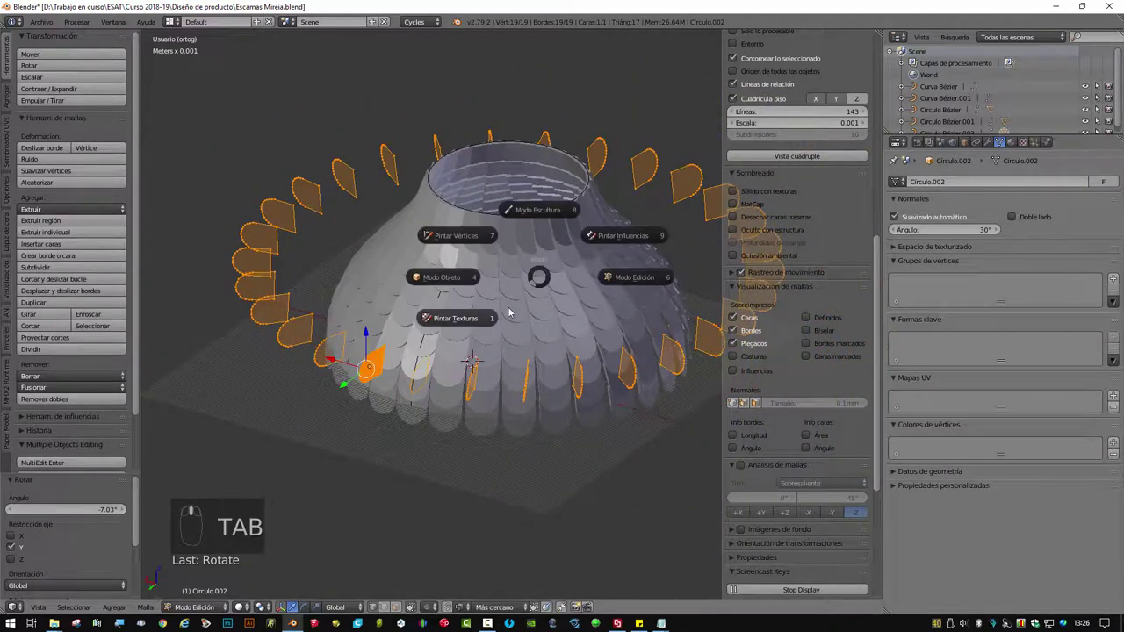
{"action": "key", "text": "Tab"}
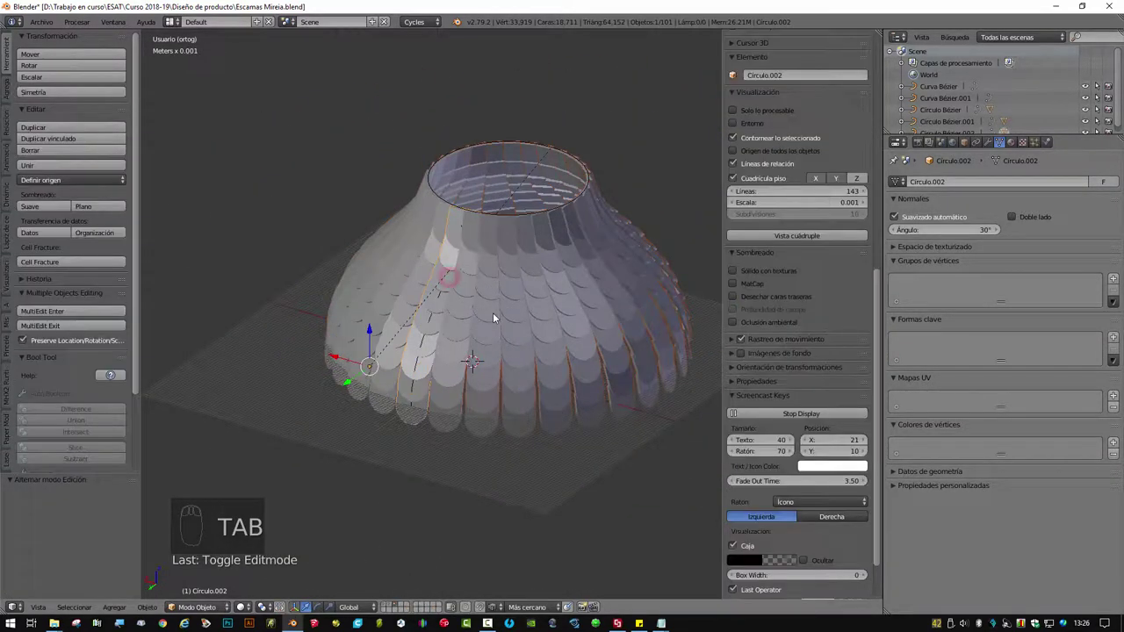
{"action": "left_click_drag", "start_coordinate": [492, 314], "coordinate": [496, 320]}
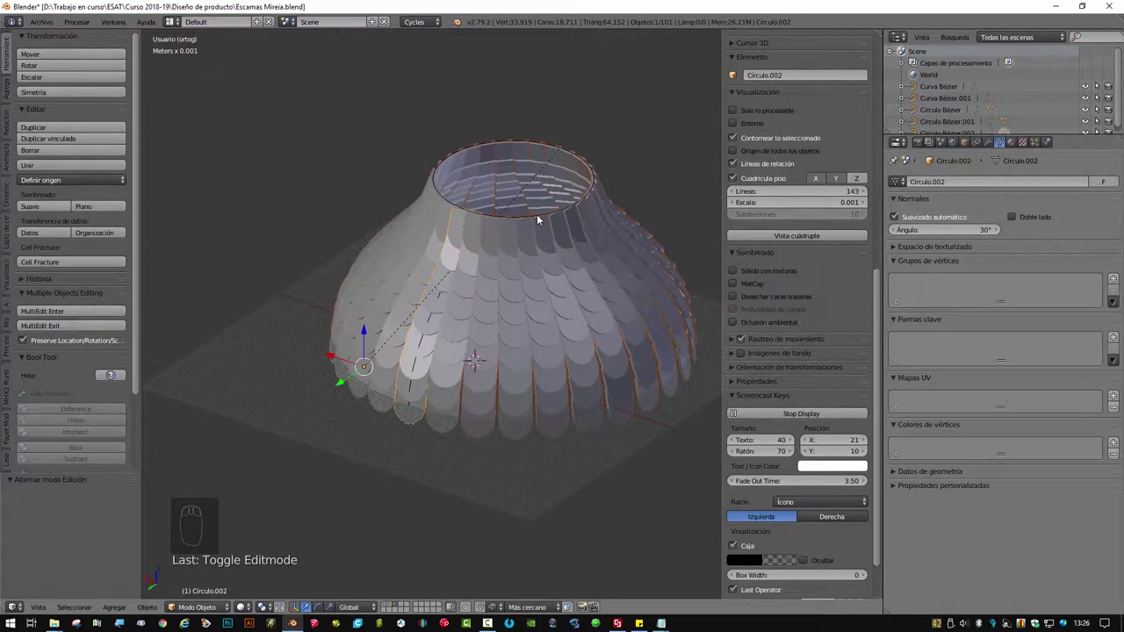
{"action": "left_click_drag", "start_coordinate": [443, 297], "coordinate": [438, 344]}
{"action": "left_click_drag", "start_coordinate": [456, 329], "coordinate": [539, 317]}
- Move a Curva Bézier.001 control point along Y to reshape the dome, then select the strip's modifier stack
{"action": "key", "text": "Tab"}
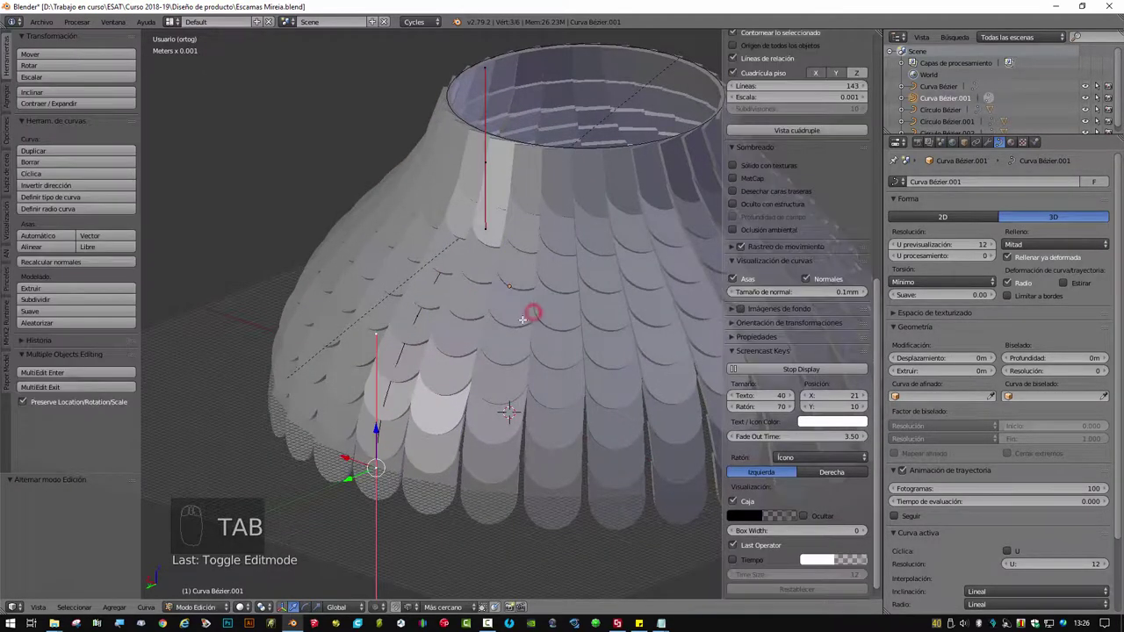
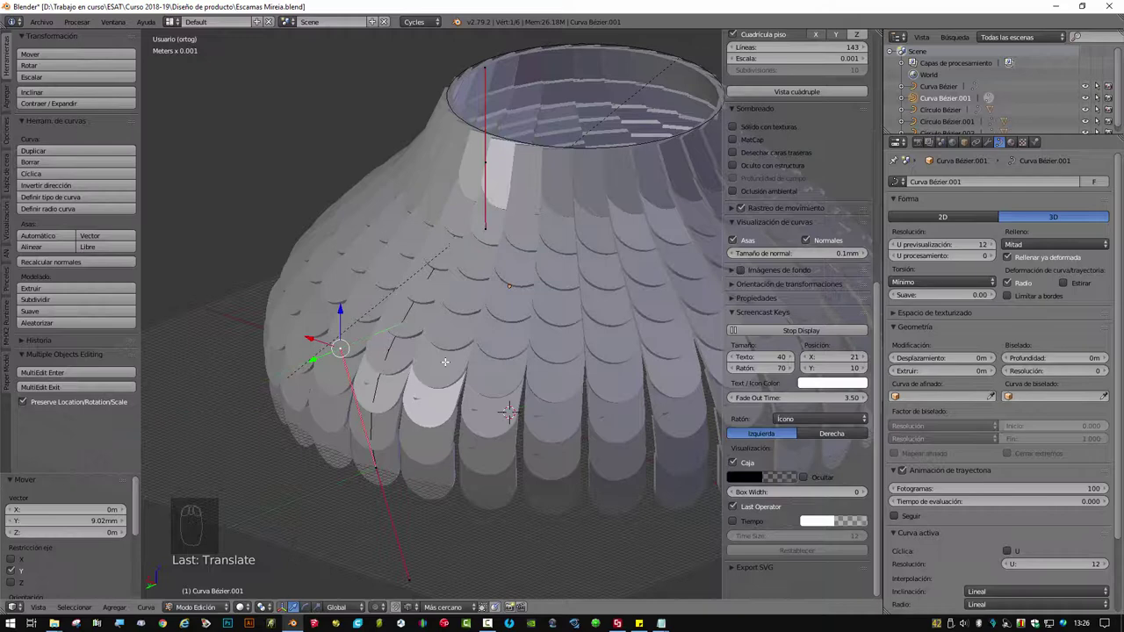
{"action": "key", "text": "ctrl+z"}
{"action": "left_click_drag", "start_coordinate": [521, 335], "coordinate": [542, 349]}
{"action": "left_click_drag", "start_coordinate": [542, 349], "coordinate": [588, 281]}
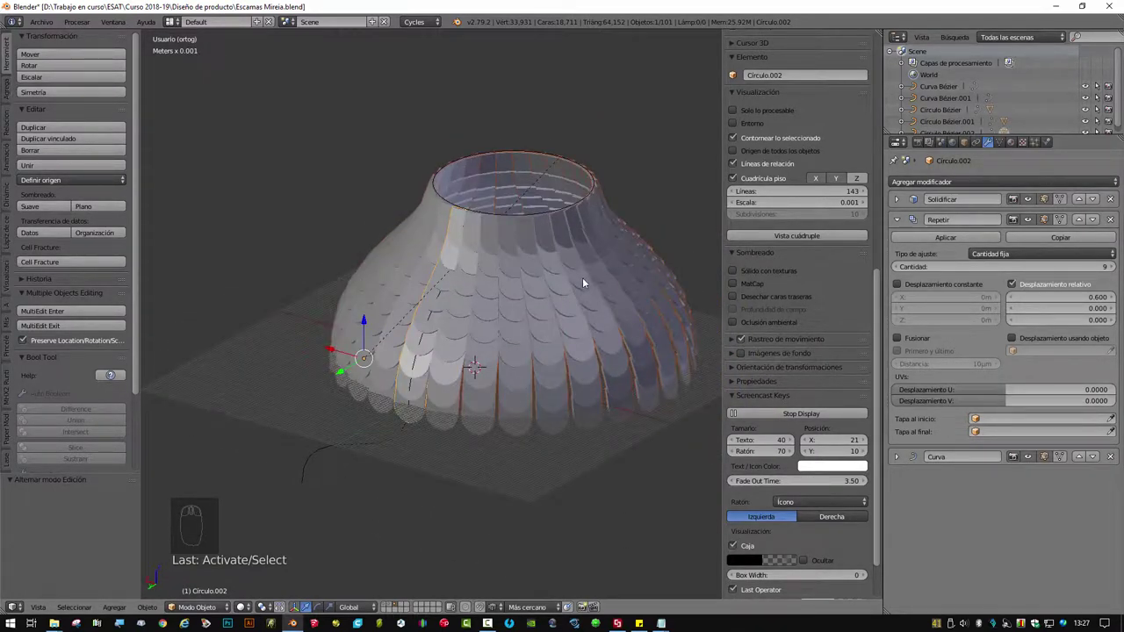